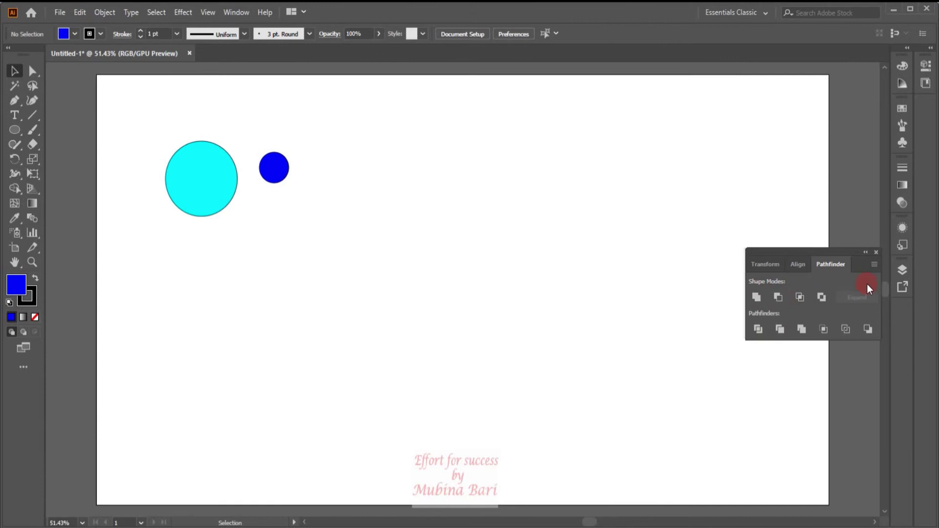
Step: Review the extra options in the Pathfinder panel menu and dismiss the list
left_click(876, 270)
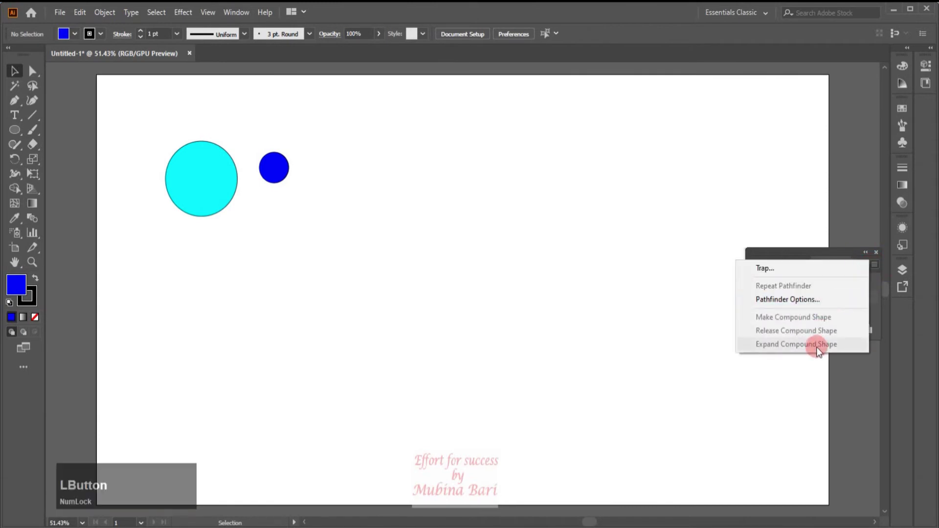
left_click(821, 354)
left_click(777, 320)
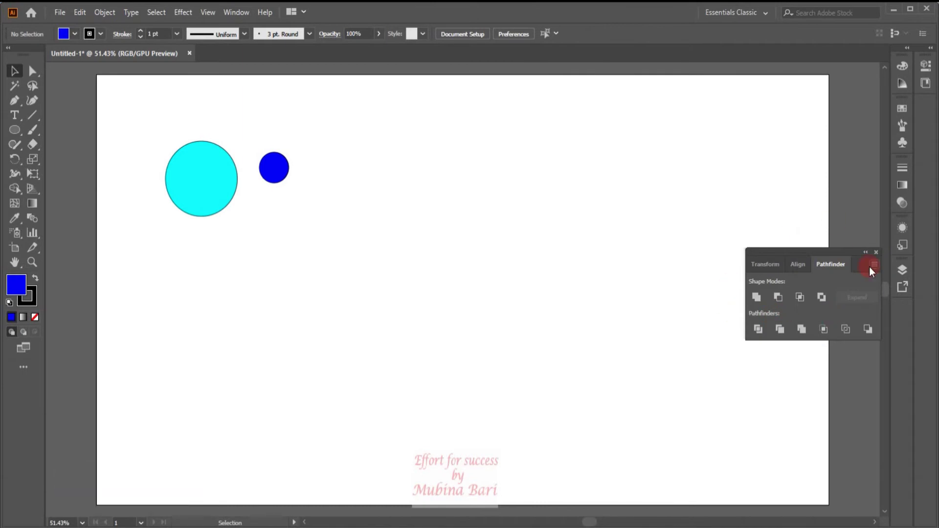
left_click(874, 271)
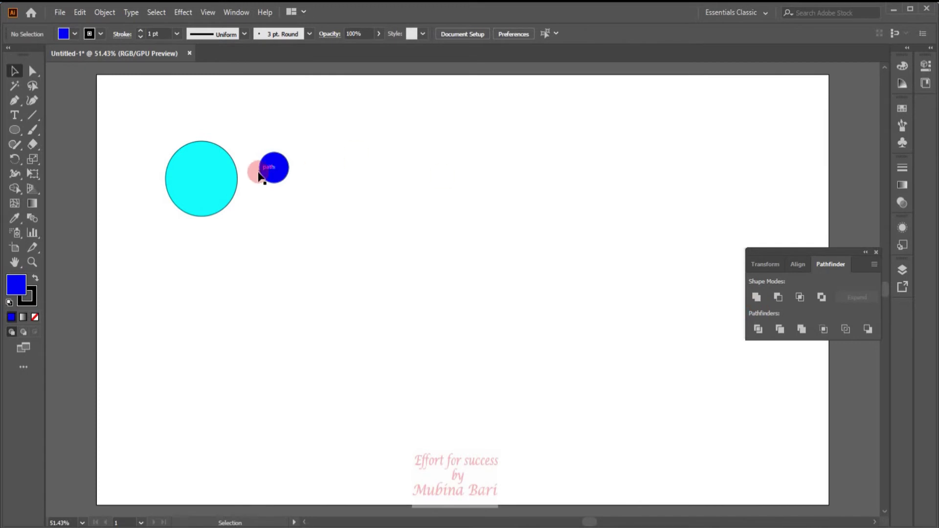
Step: Select the top-left circle and change it so it shows blue instead of cyan
left_click(268, 178)
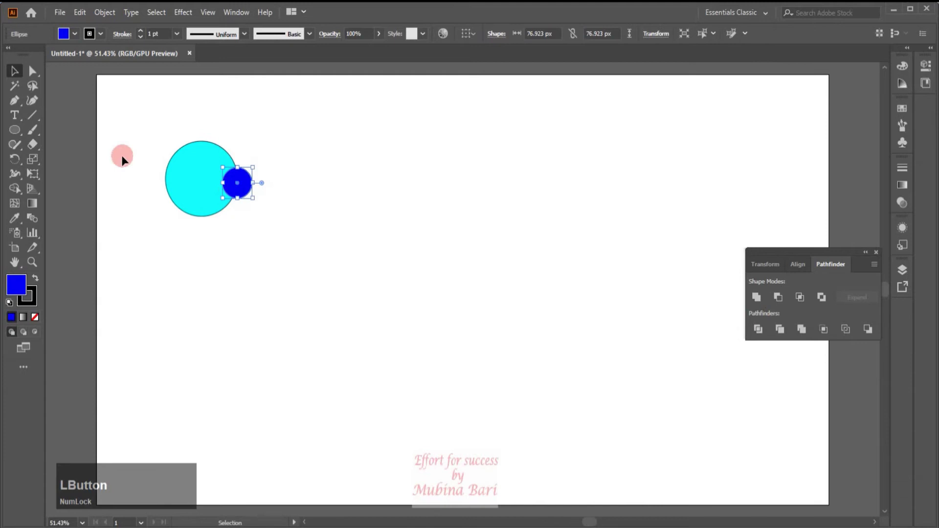
left_click(139, 133)
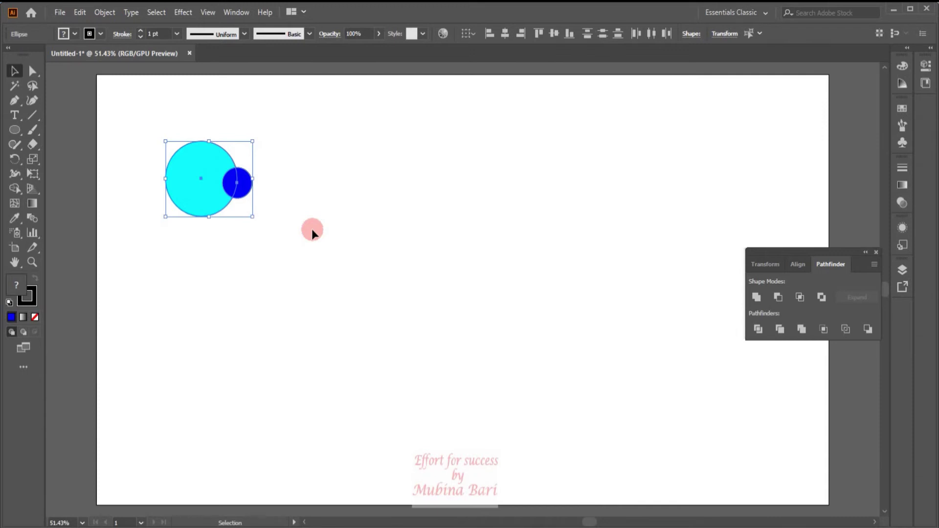
key("z")
left_click(204, 191)
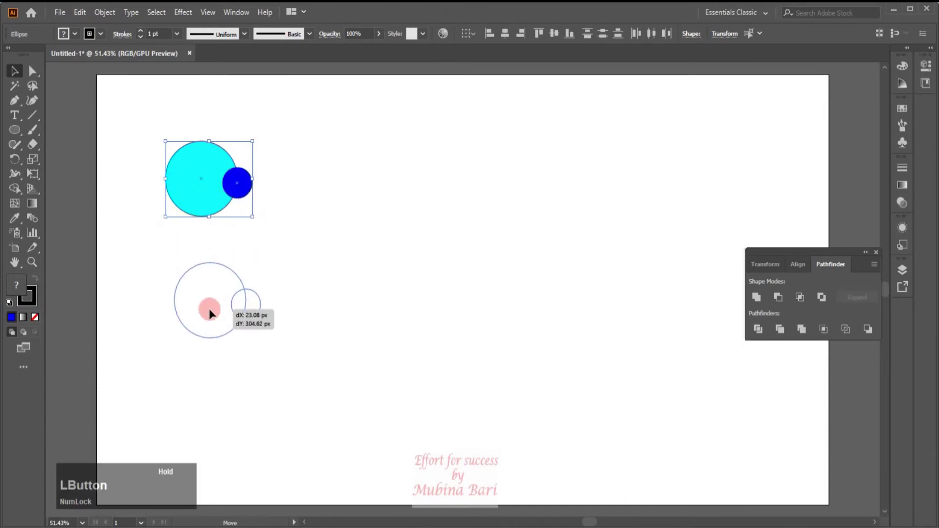
left_click(160, 137)
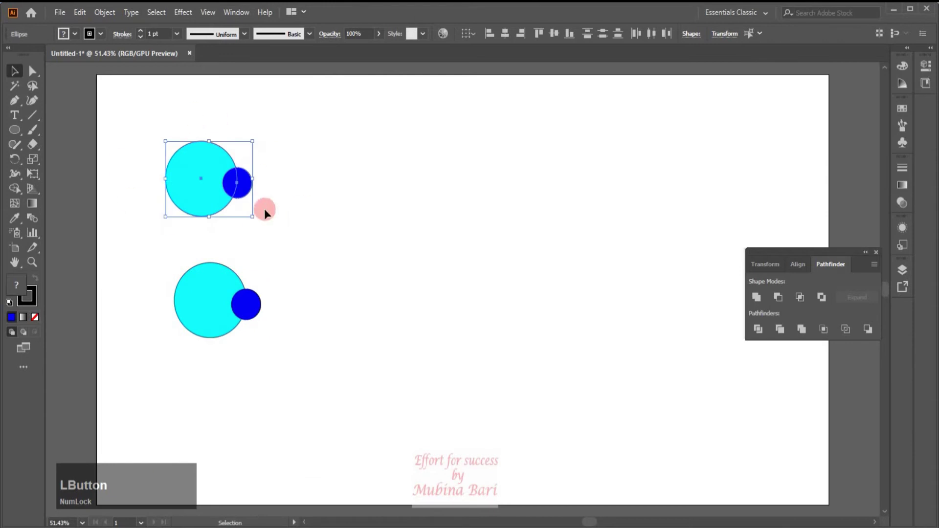
left_click(764, 300)
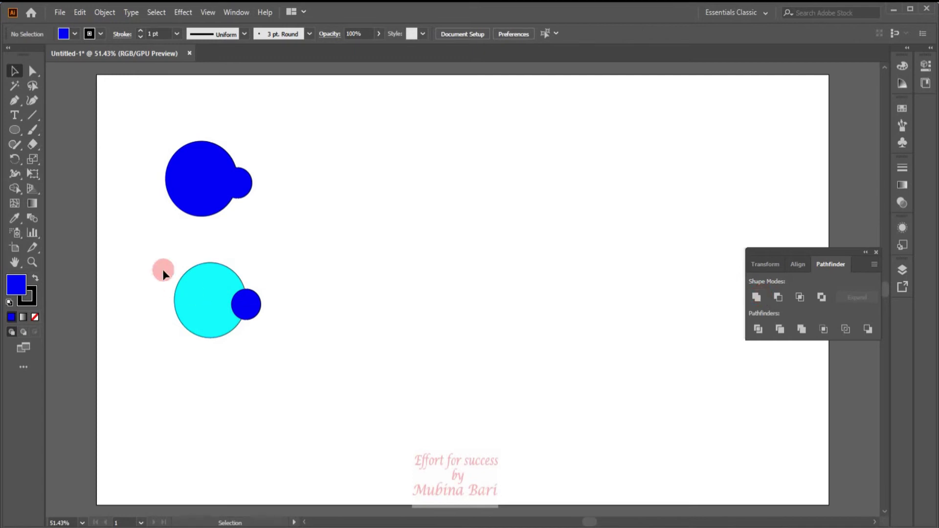
Step: Unite the selected overlapping circles into one blue compound shape and deselect it
left_click(157, 256)
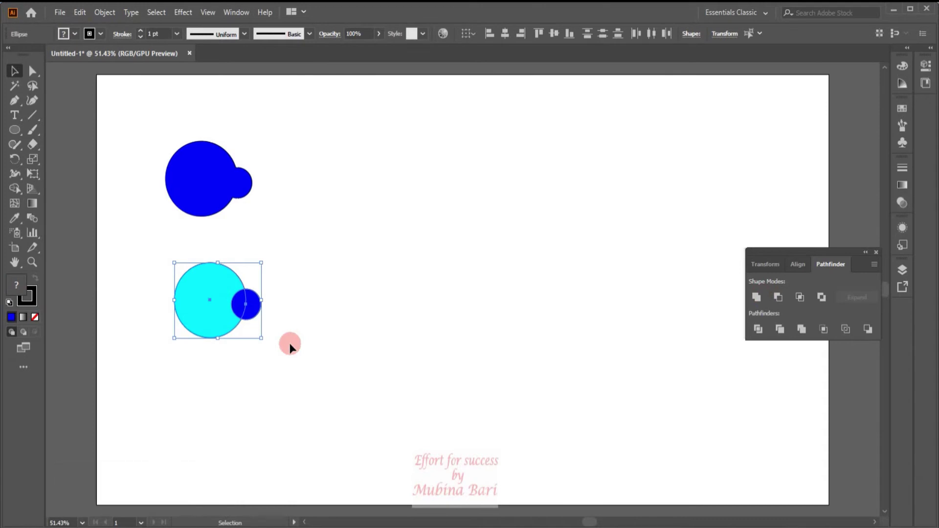
key("alt+Num_Lock")
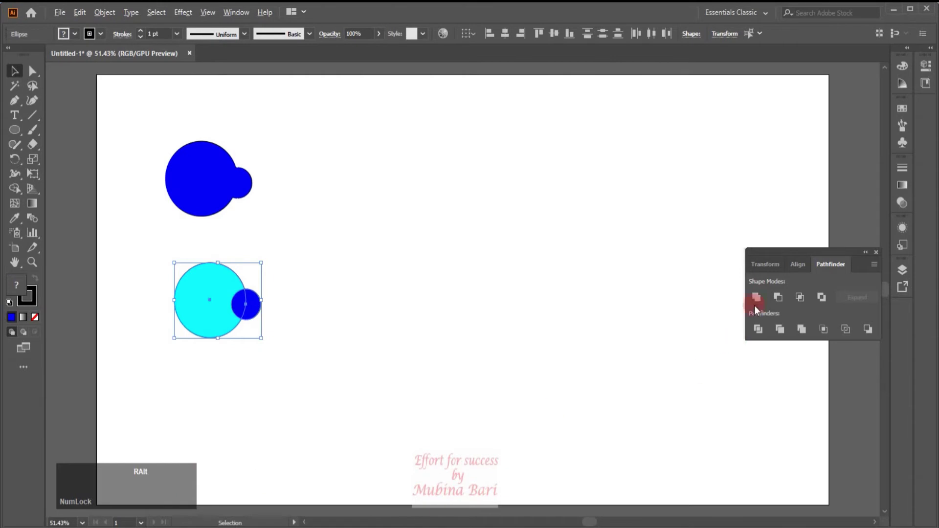
left_click(763, 302)
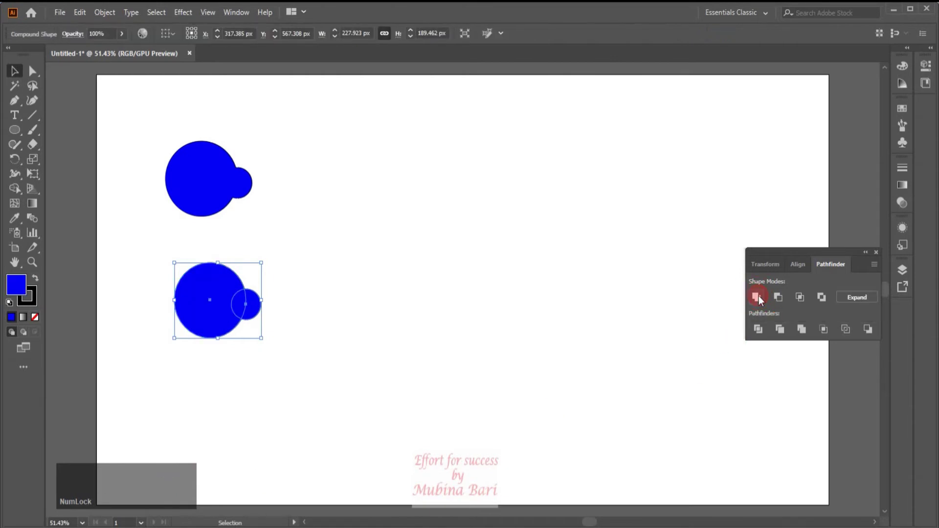
left_click(231, 343)
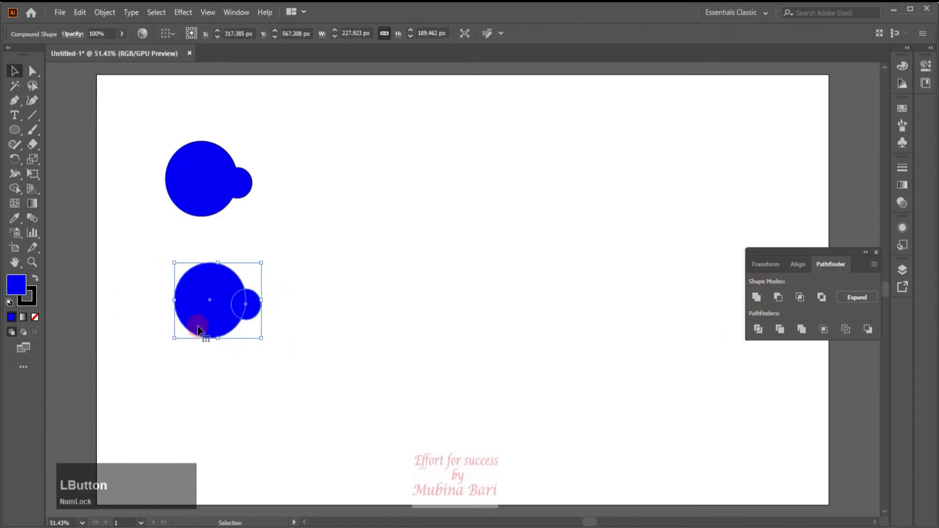
left_click(306, 300)
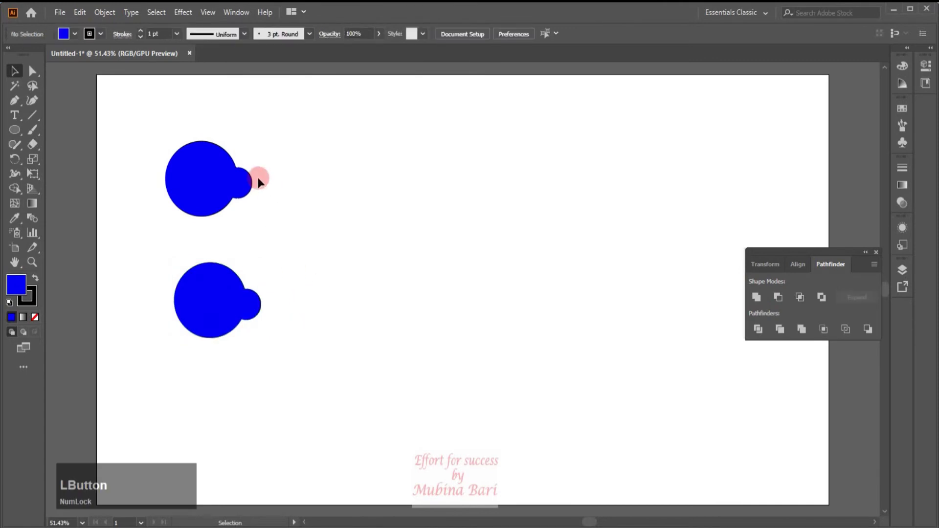
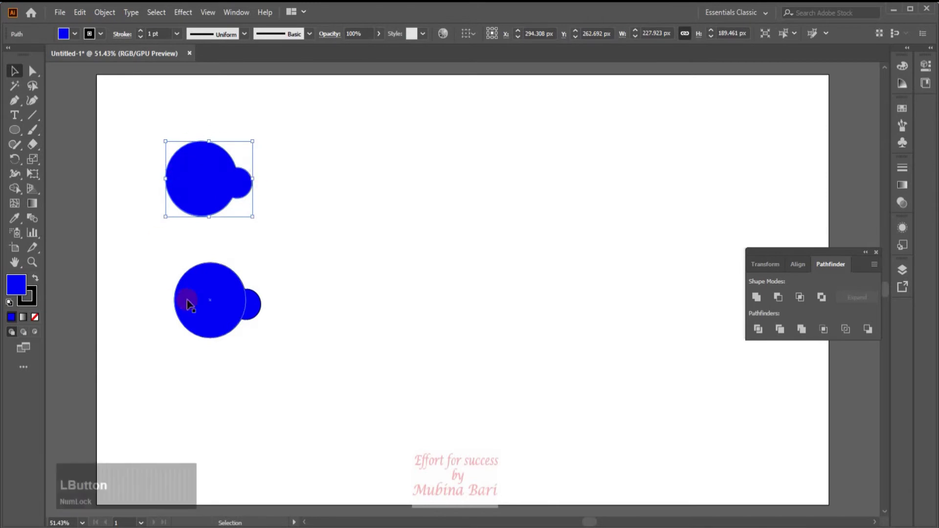
left_click(227, 323)
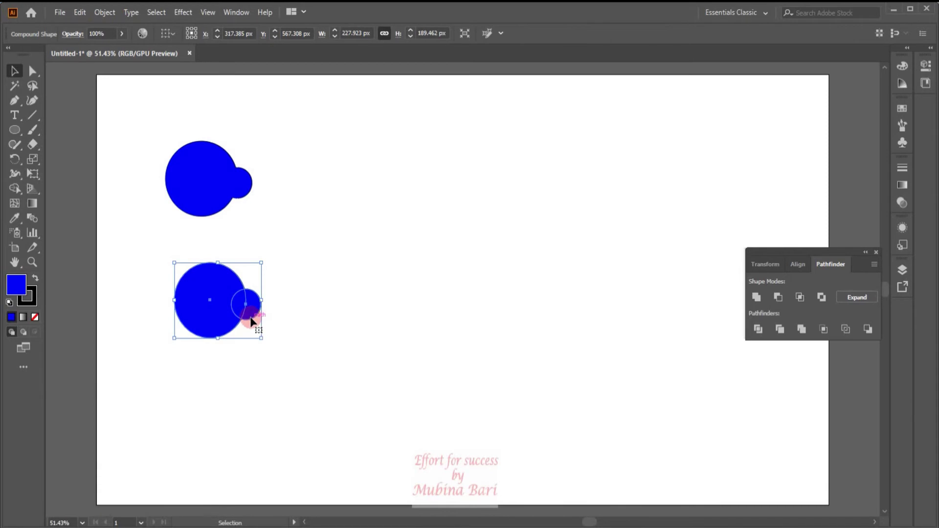
left_click(160, 255)
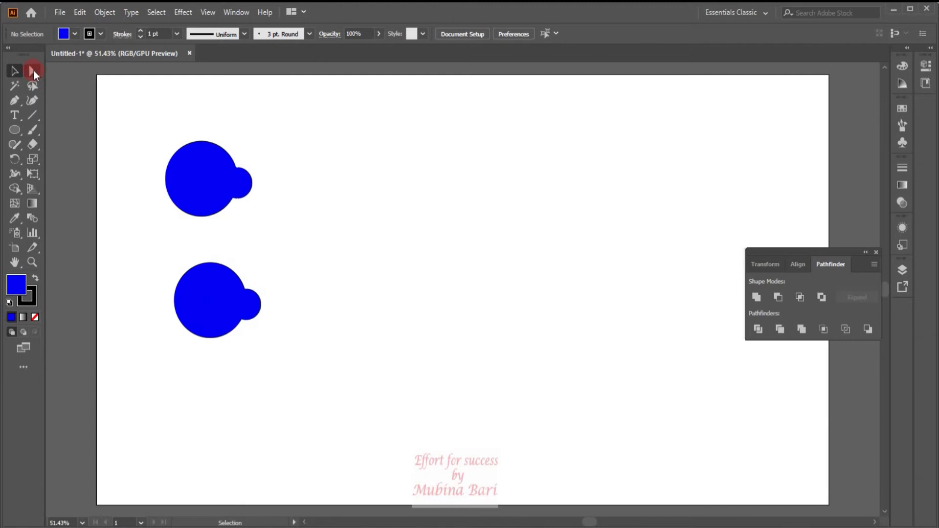
Step: With the Direct Selection tool, drag a small circle inside the compound shape further right
left_click(37, 75)
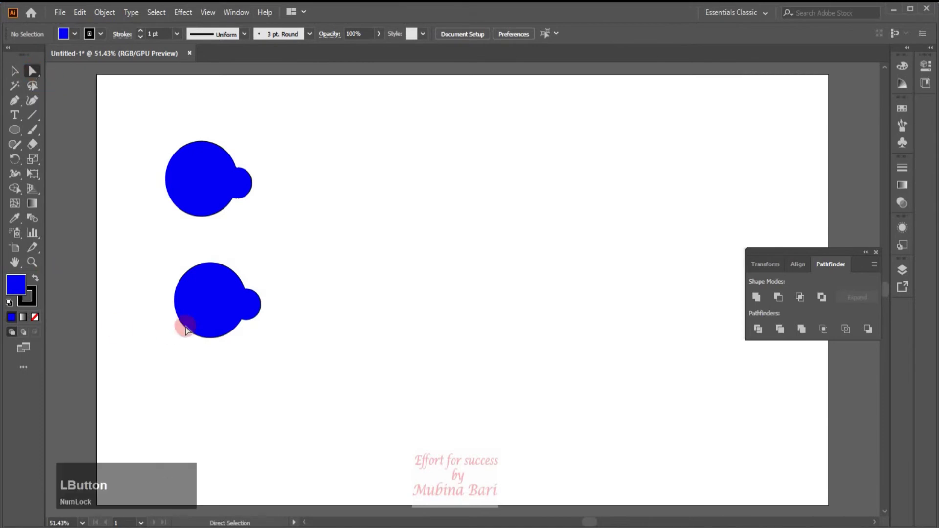
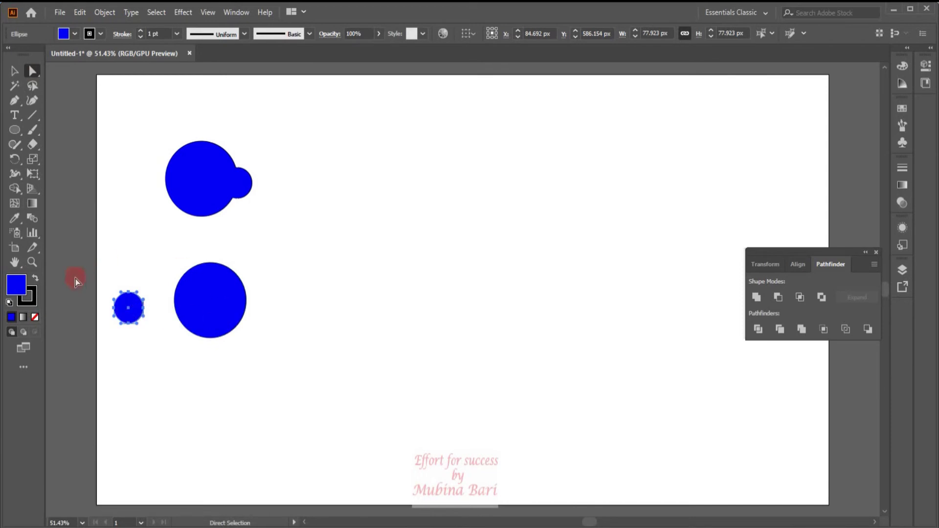
left_click(187, 354)
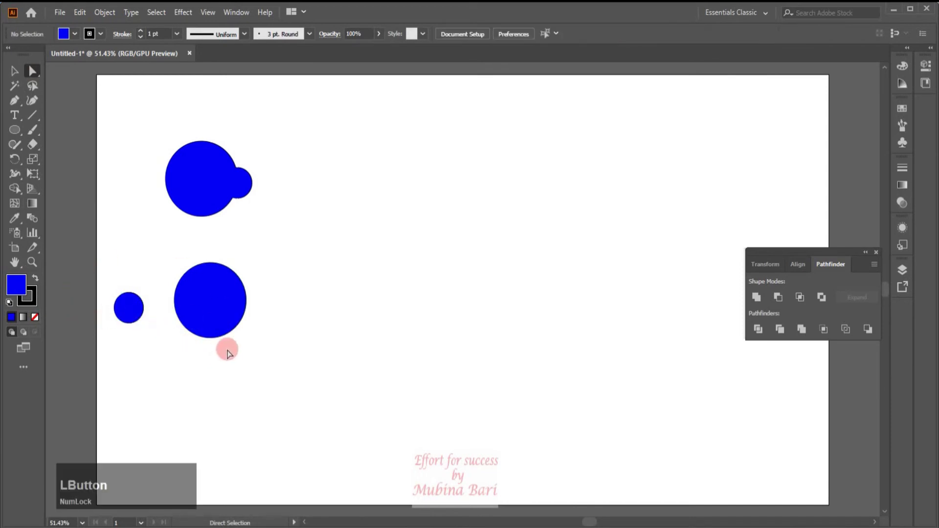
left_click(18, 78)
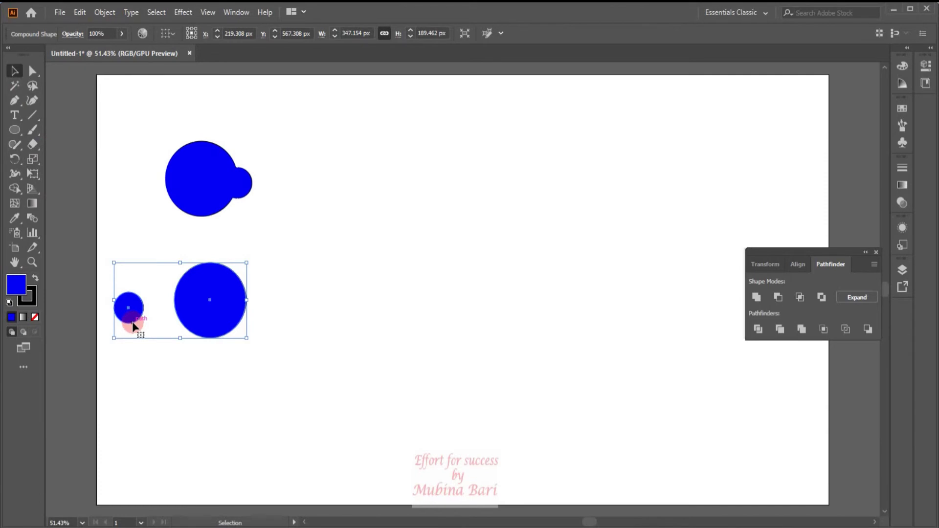
left_click(137, 317)
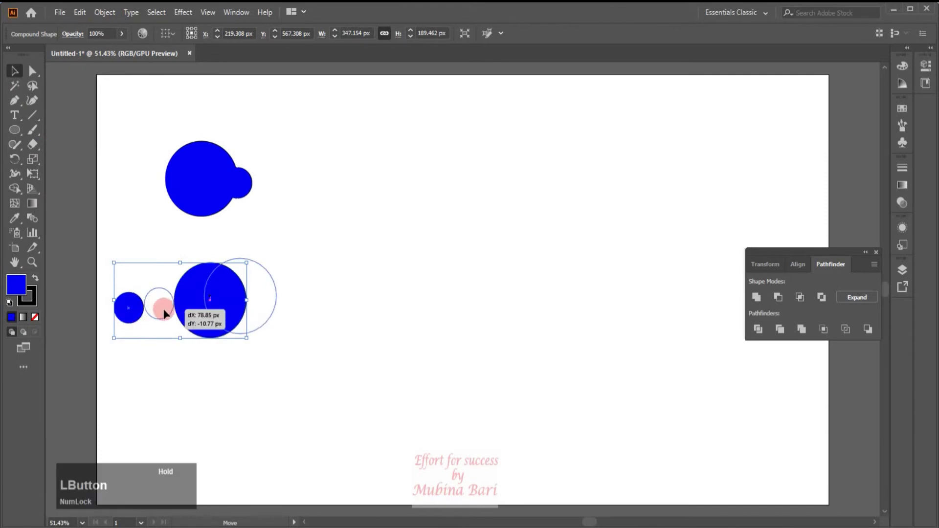
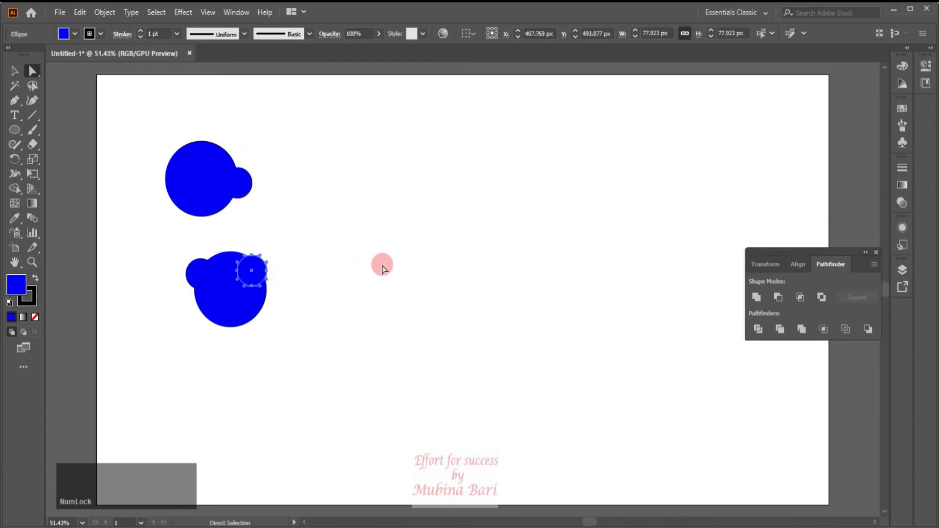
left_click(302, 227)
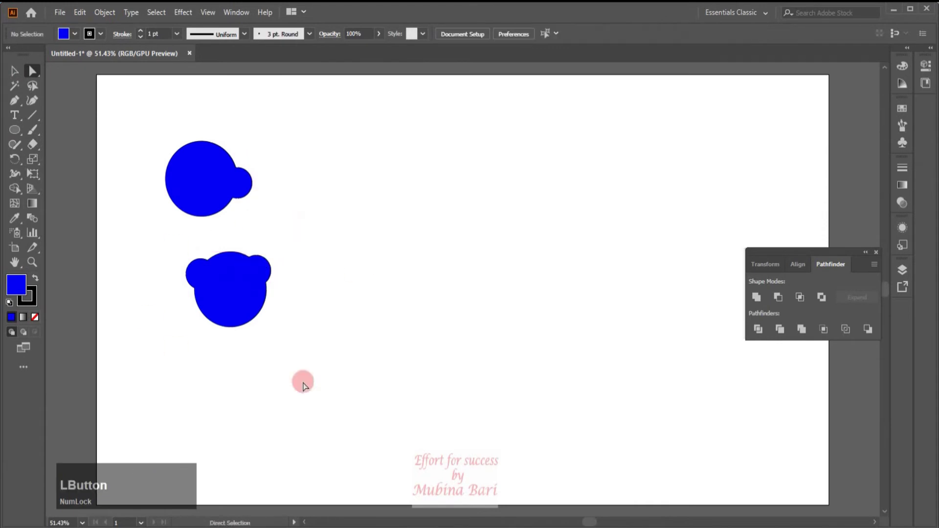
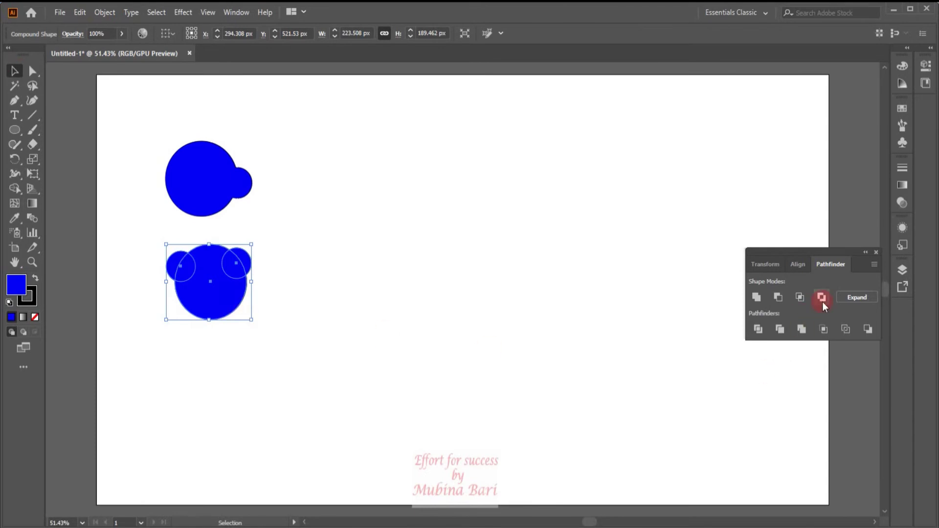
Step: Apply Exclude so the overlapping shapes lose their intersecting areas
left_click(864, 304)
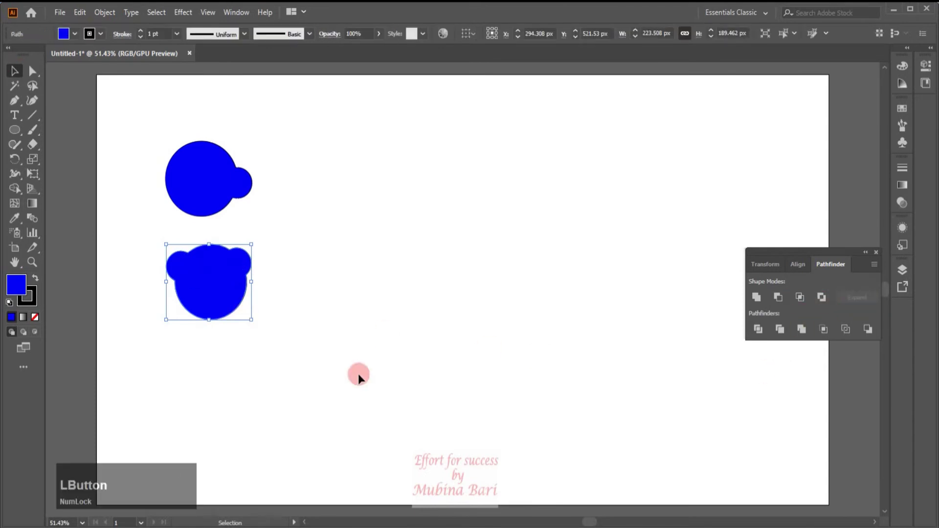
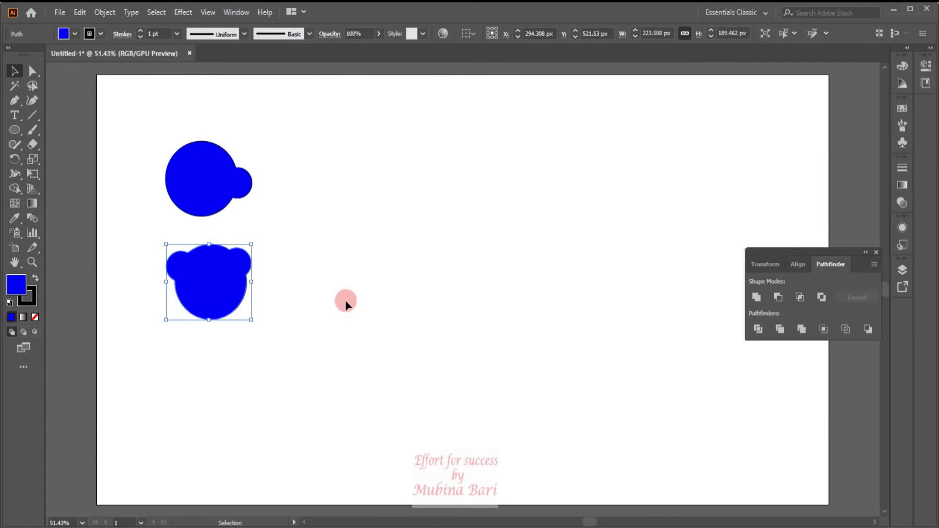
Step: Undo the Pathfinder result until the cyan and blue circles are separate again, then deselect
key("ctrl+z")
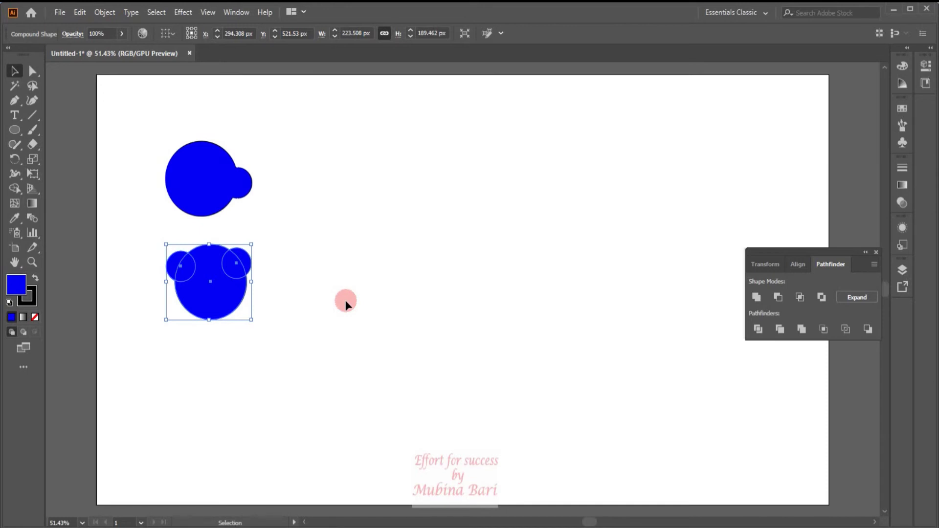
key("ctrl+z")
key("ctrl+z")
left_click(347, 188)
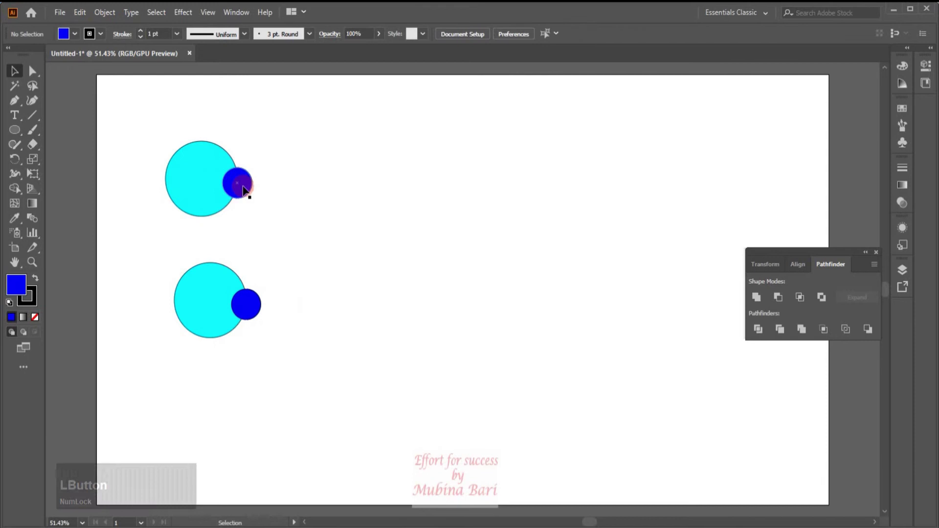
left_click(245, 191)
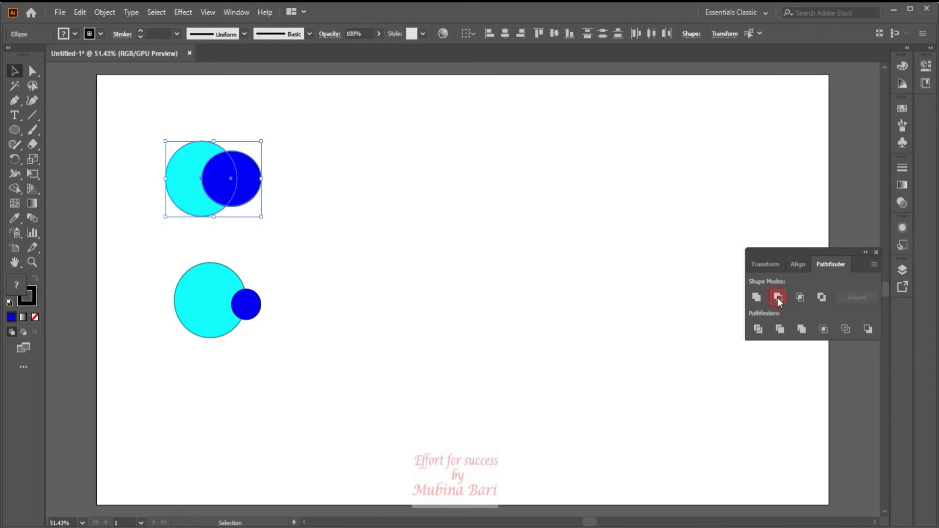
left_click(781, 304)
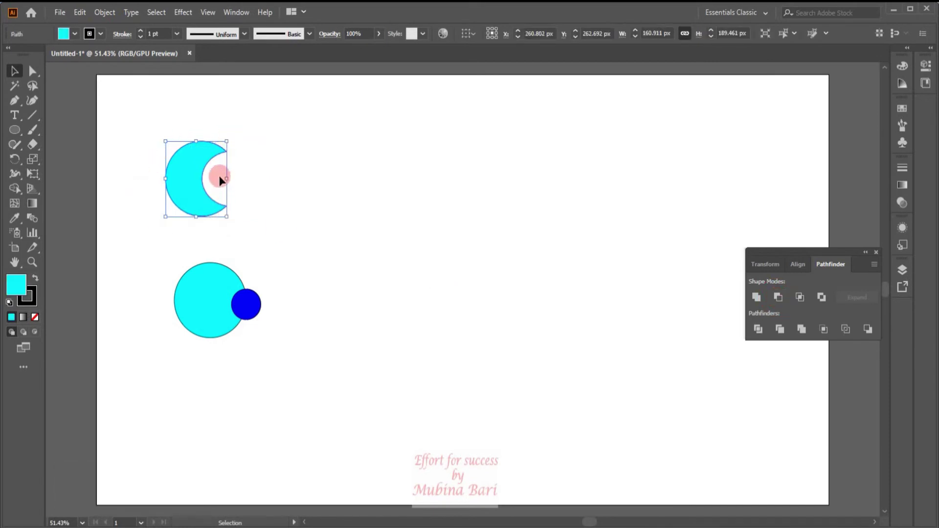
key("z")
key("alt+Num_Lock")
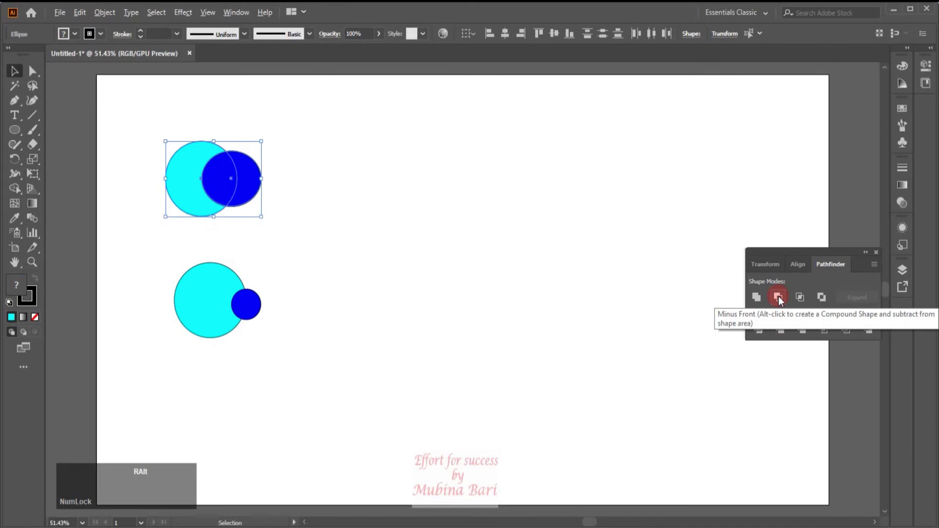
left_click(783, 303)
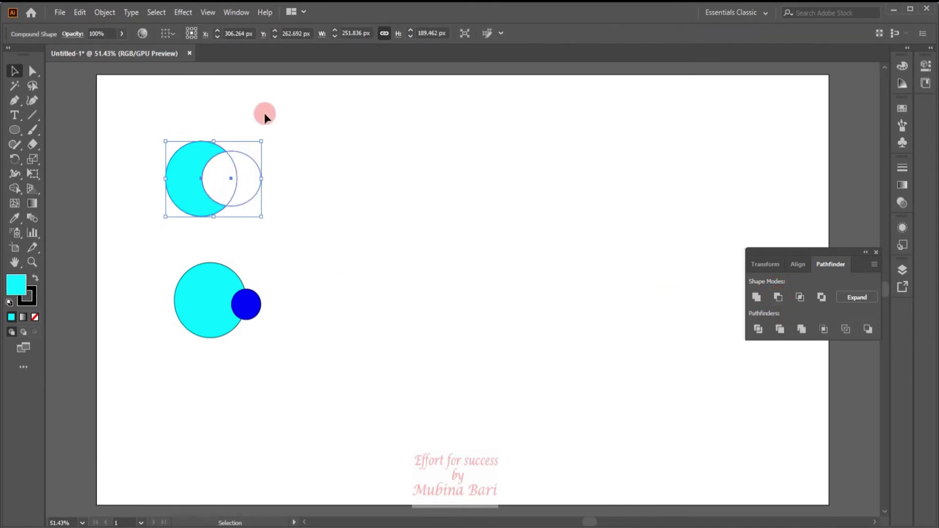
left_click(343, 172)
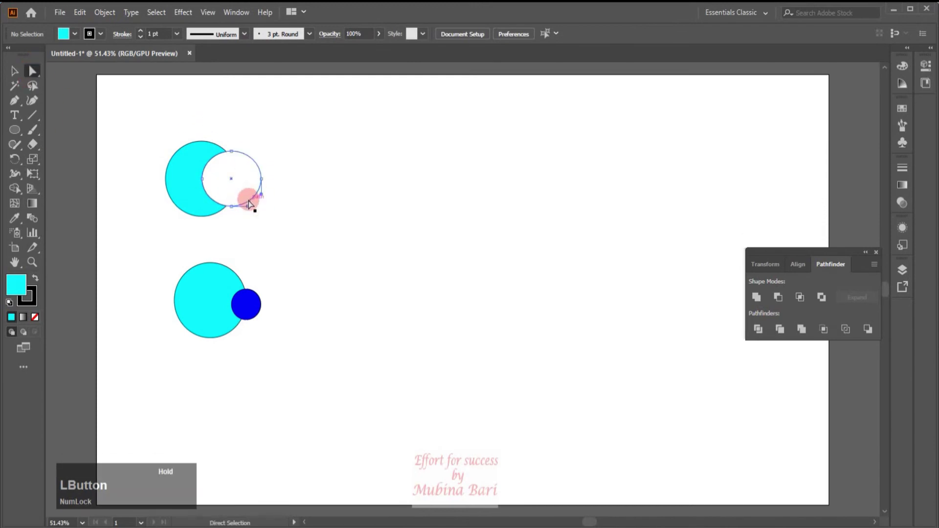
key("z")
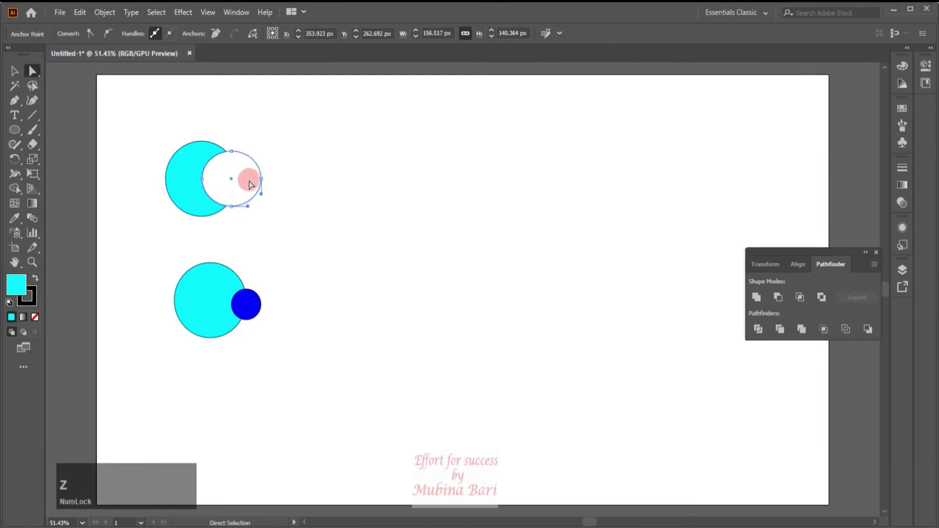
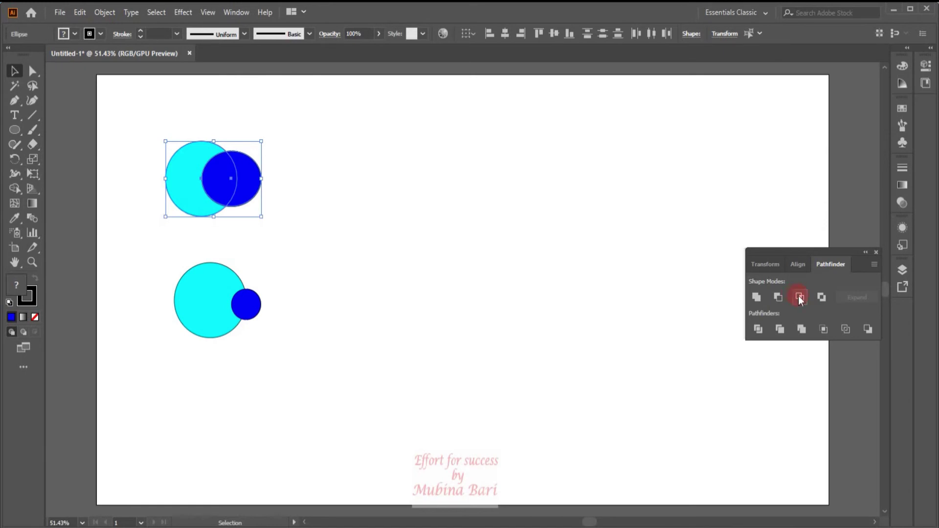
Step: Try Intersect on the circles, enlarge the blue one for more overlap, intersect again and undo
left_click(802, 302)
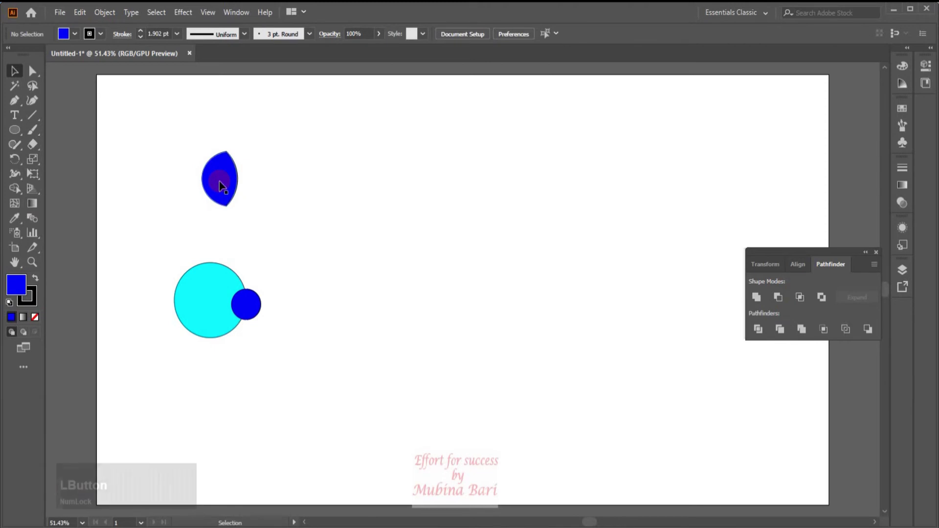
key("z")
left_click(328, 235)
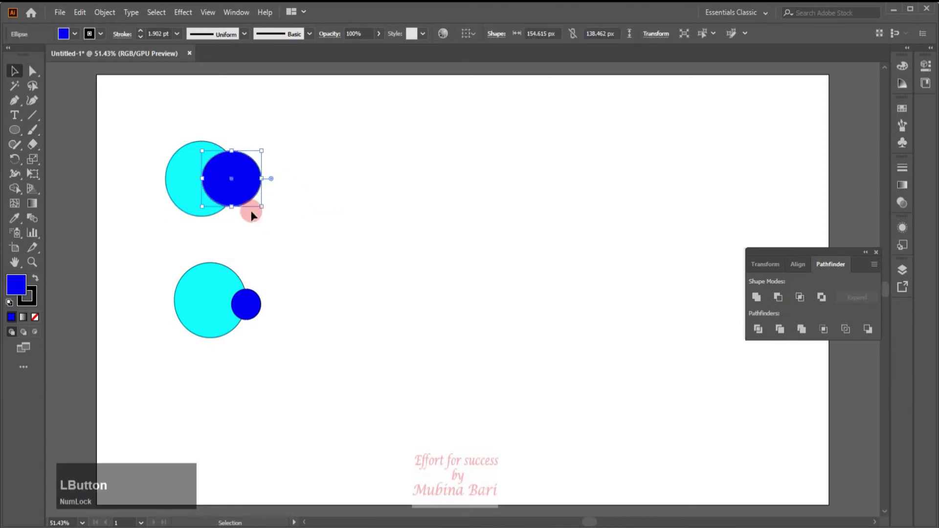
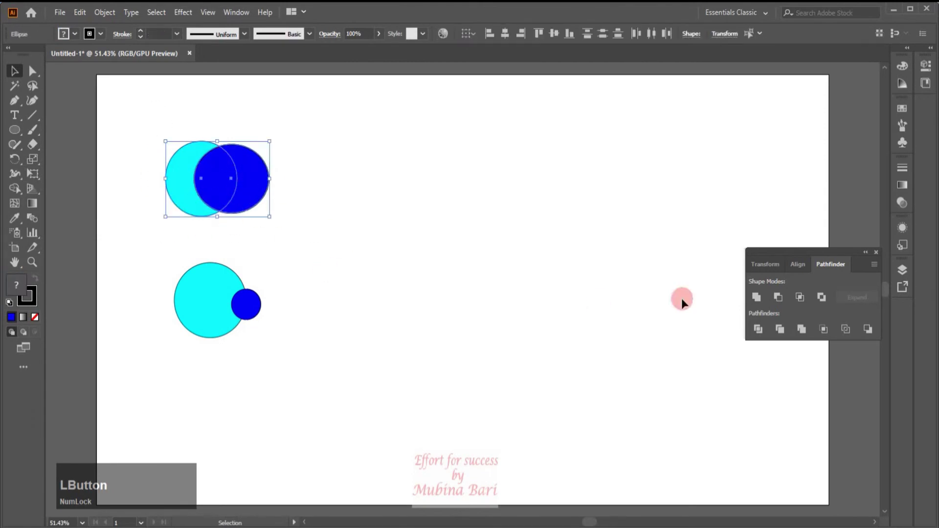
left_click(800, 299)
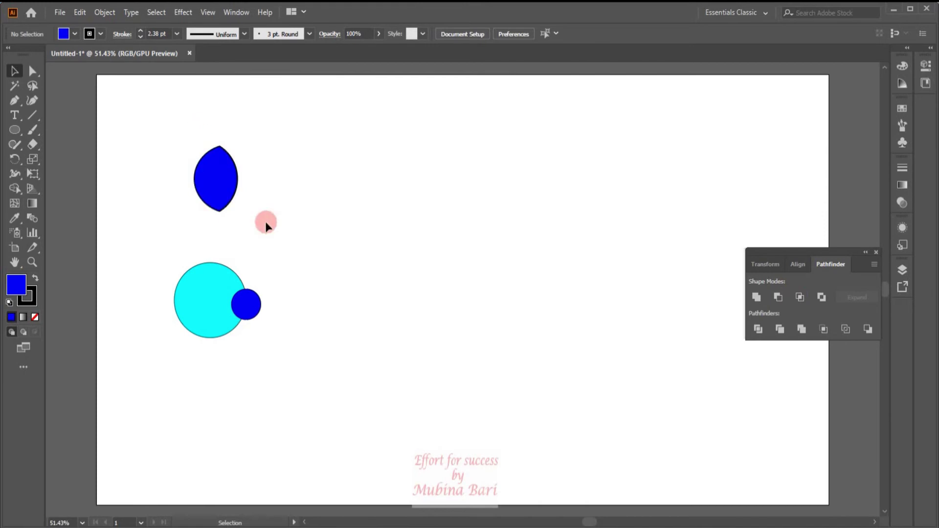
key("ctrl+z")
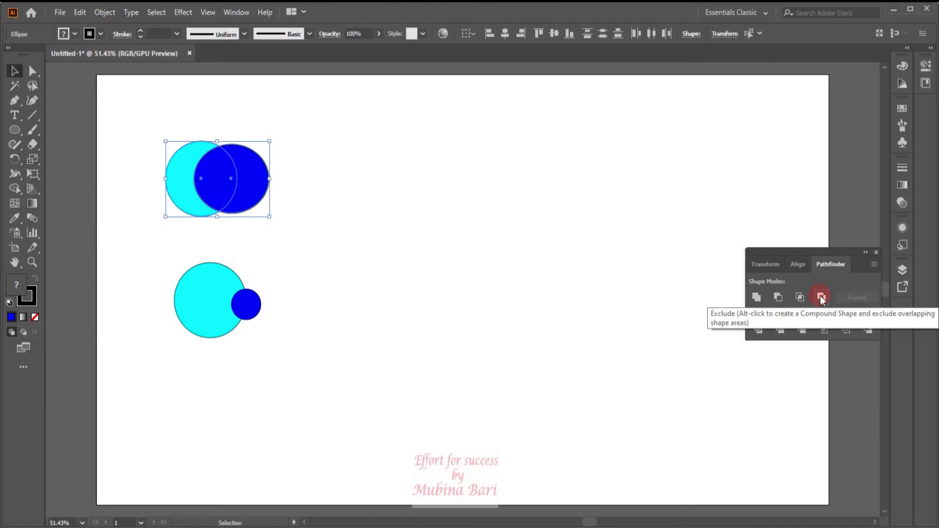
Step: Apply Exclude to cut away the circles' overlap, leaving a hollow blue group
left_click(825, 301)
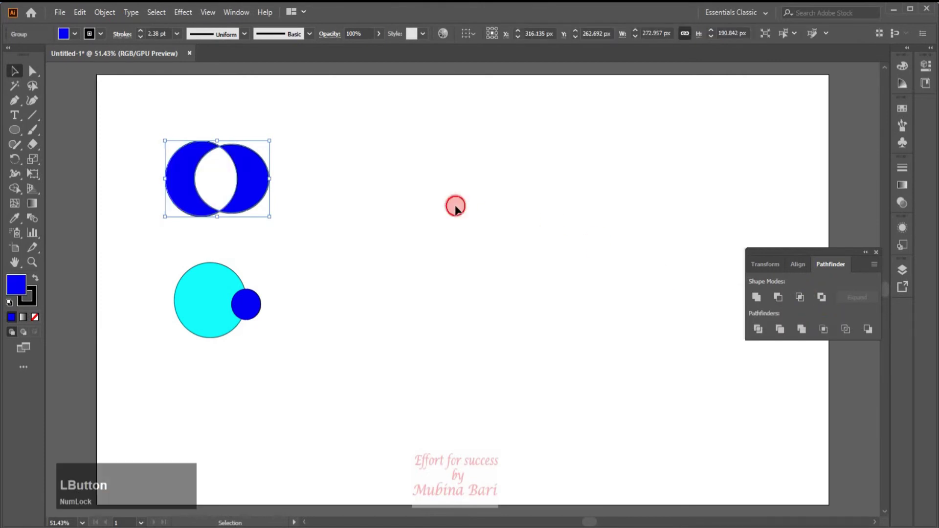
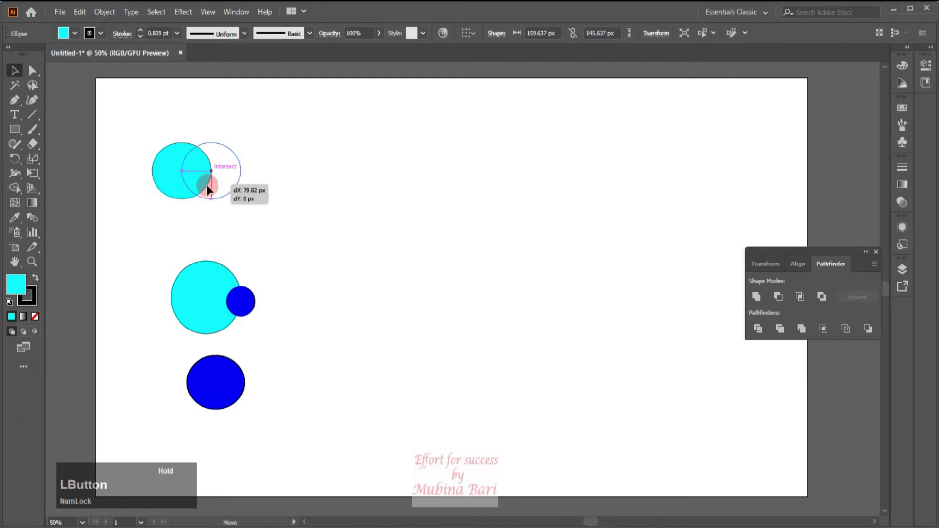
Step: Alt-drag seven overlapping copies of the cyan circle to shape a cloud
left_click(224, 183)
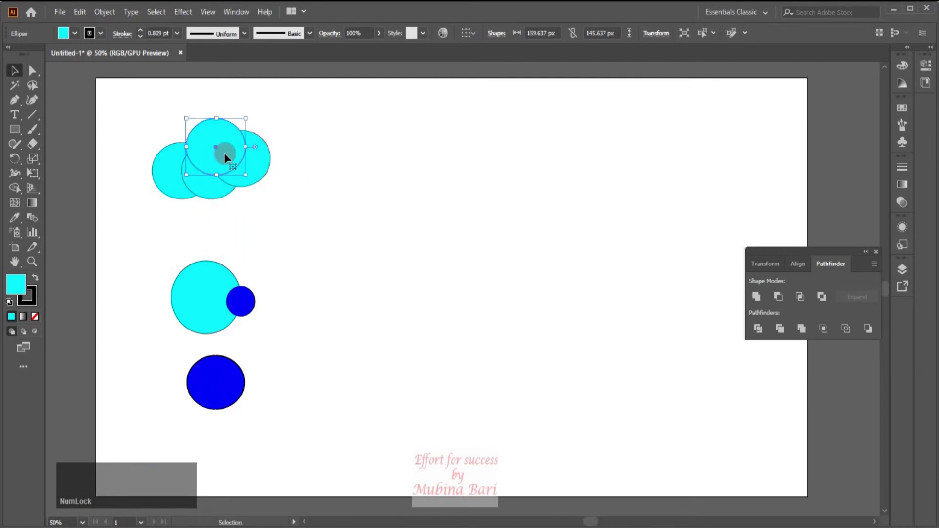
left_click(225, 156)
left_click(206, 150)
left_click(174, 140)
left_click(226, 128)
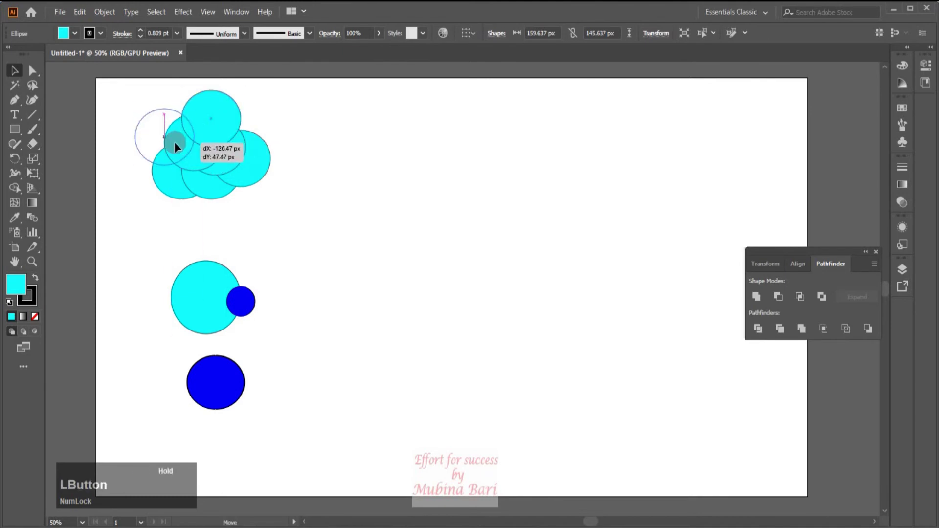
left_click(181, 147)
left_click(271, 145)
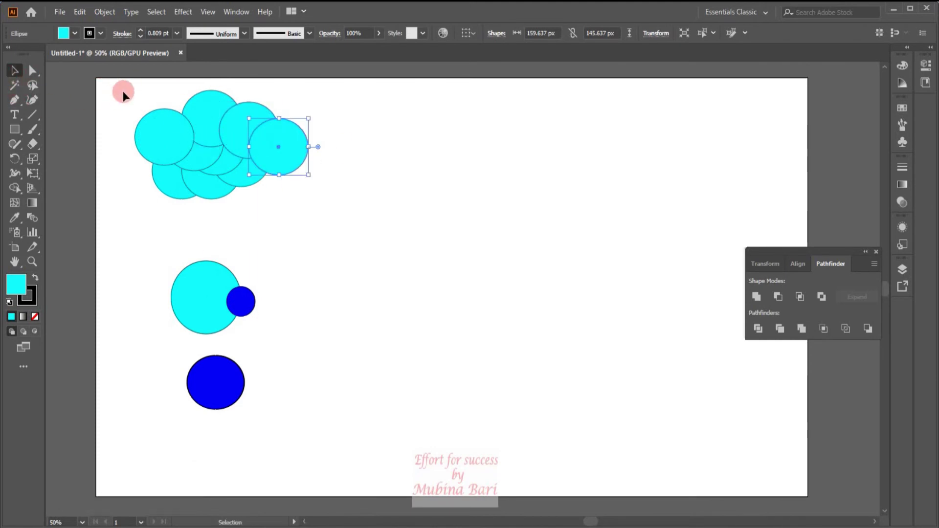
Step: Unite all the circles into one cloud and fill it with a cyan-to-white gradient
left_click(130, 108)
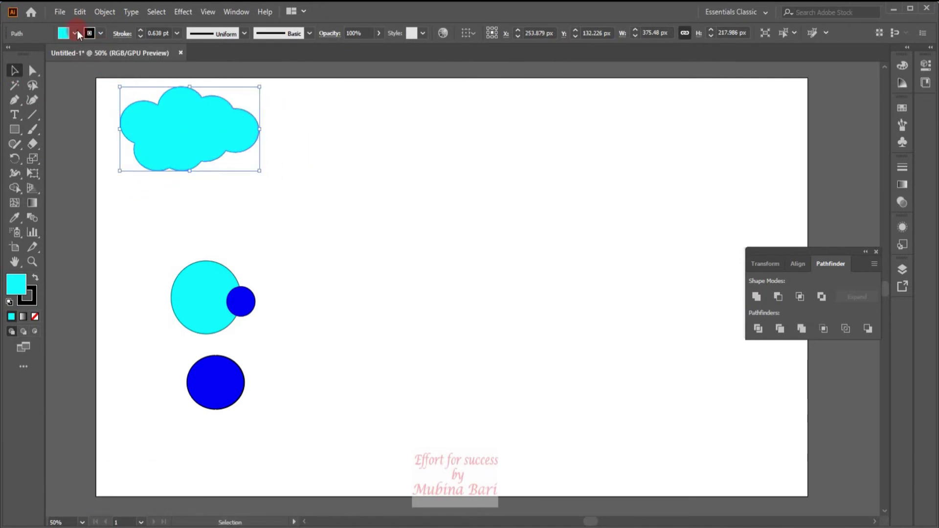
left_click(81, 35)
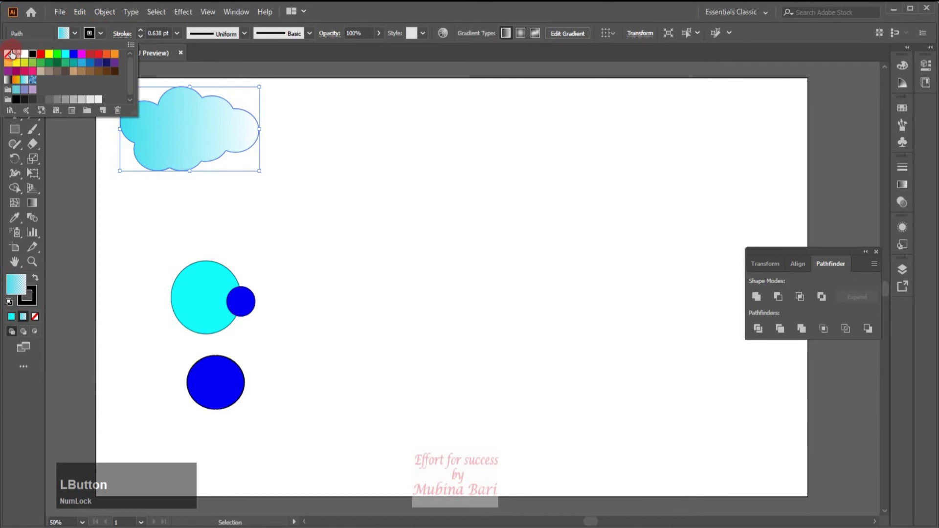
left_click(142, 237)
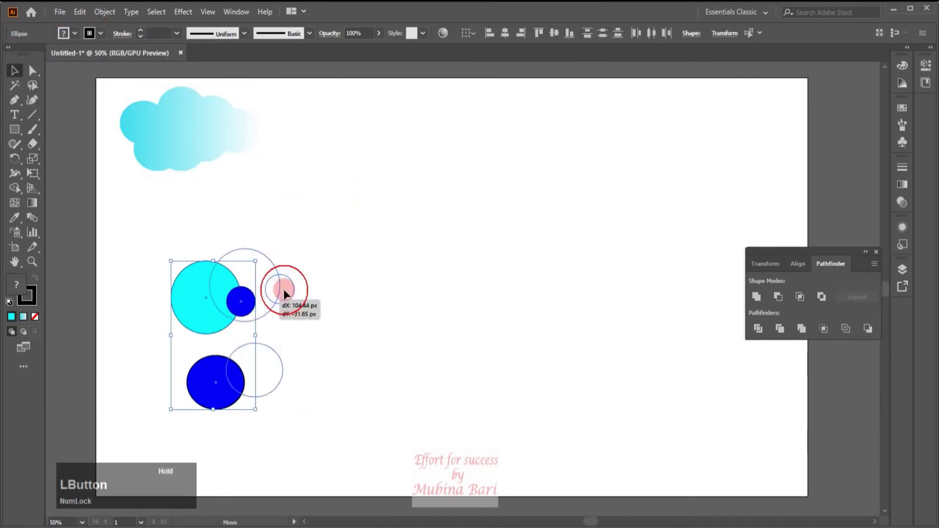
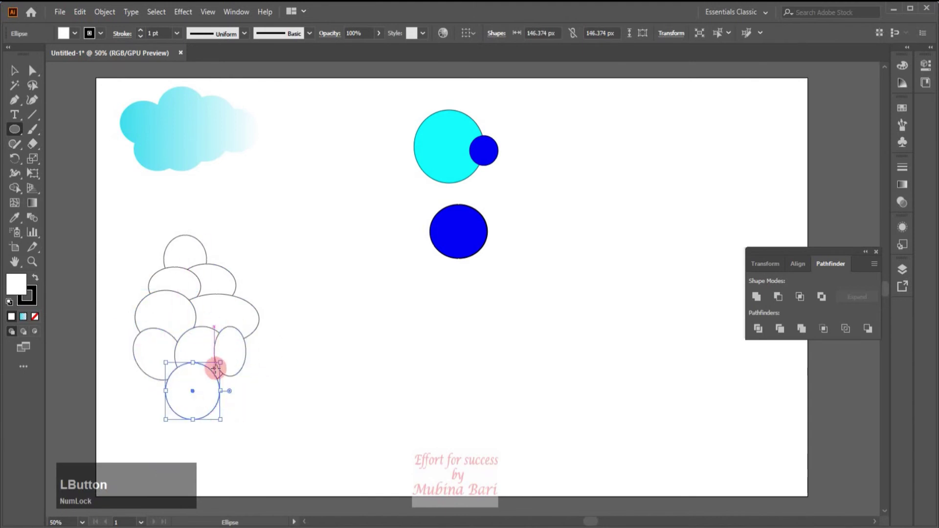
Step: Deselect and pick a green fill colour from the swatches
left_click(224, 345)
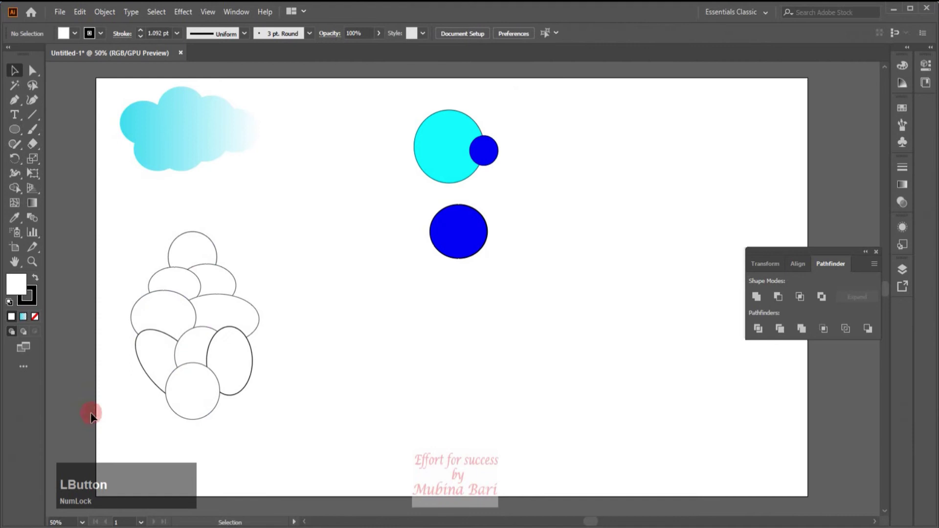
left_click(21, 73)
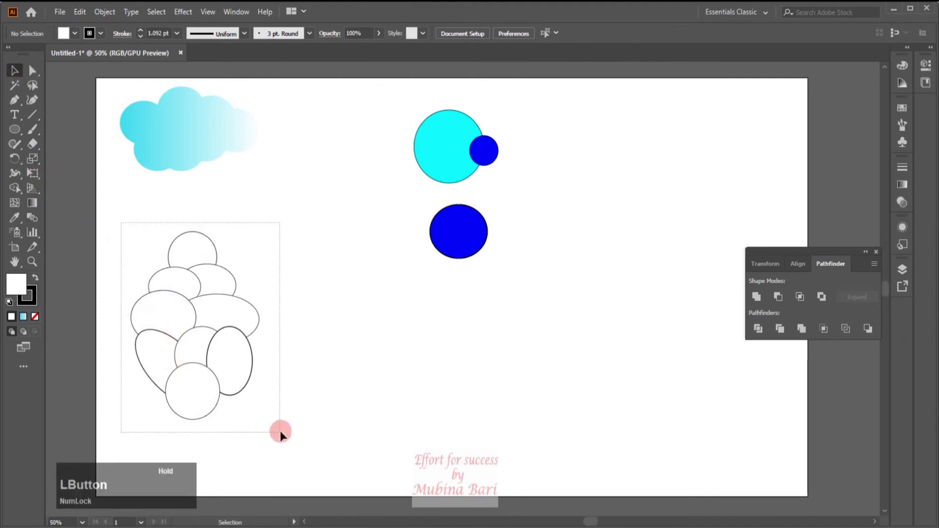
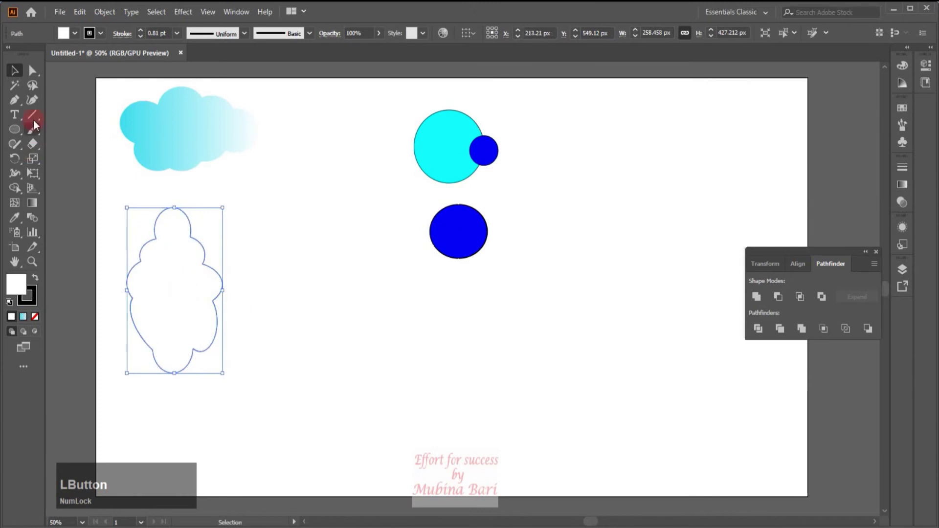
left_click(80, 39)
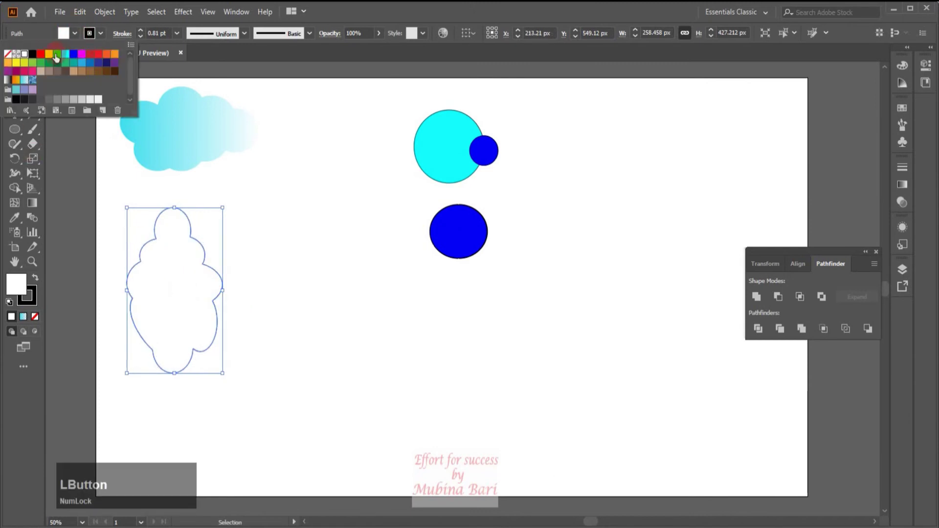
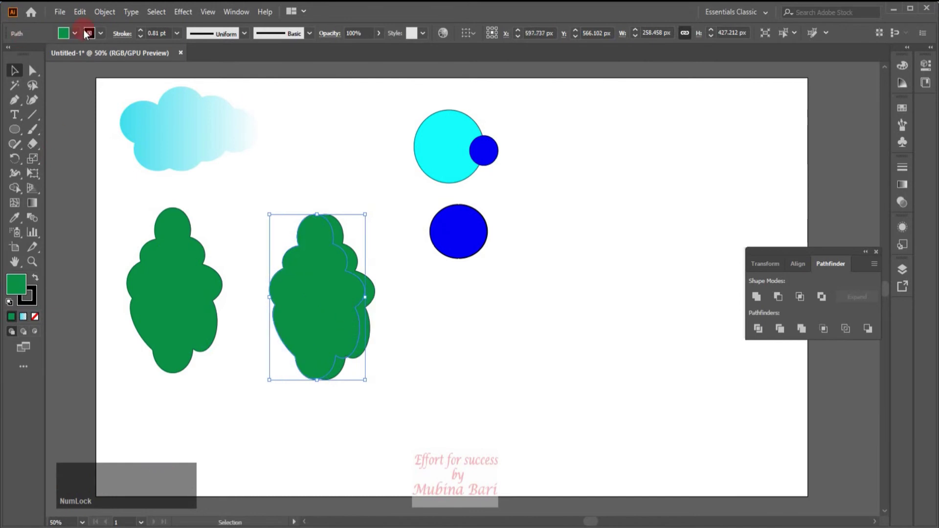
left_click(80, 35)
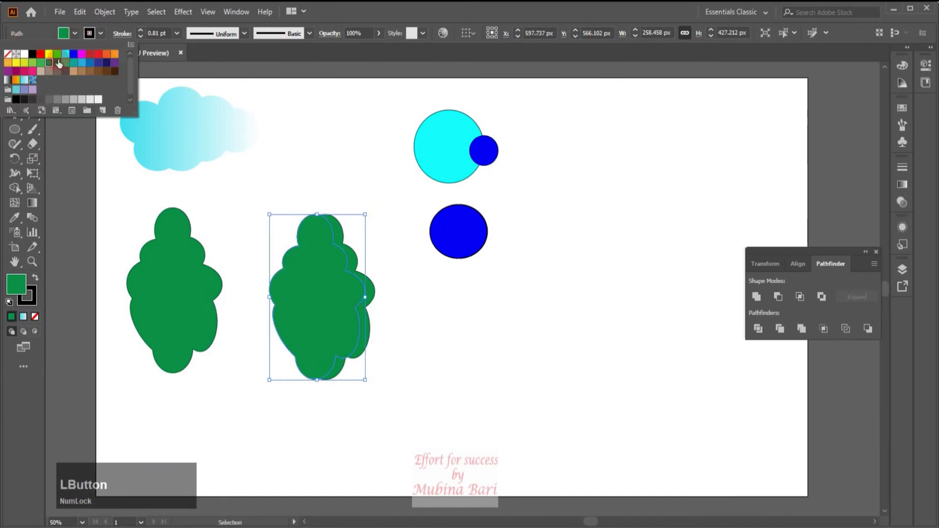
left_click(135, 71)
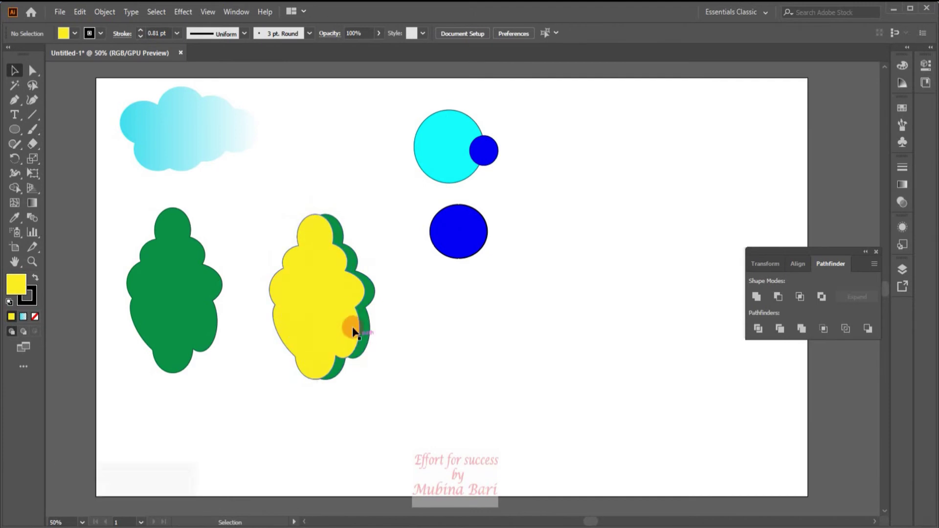
Step: Set the stroke to None so new shapes draw green with no outline
left_click(338, 316)
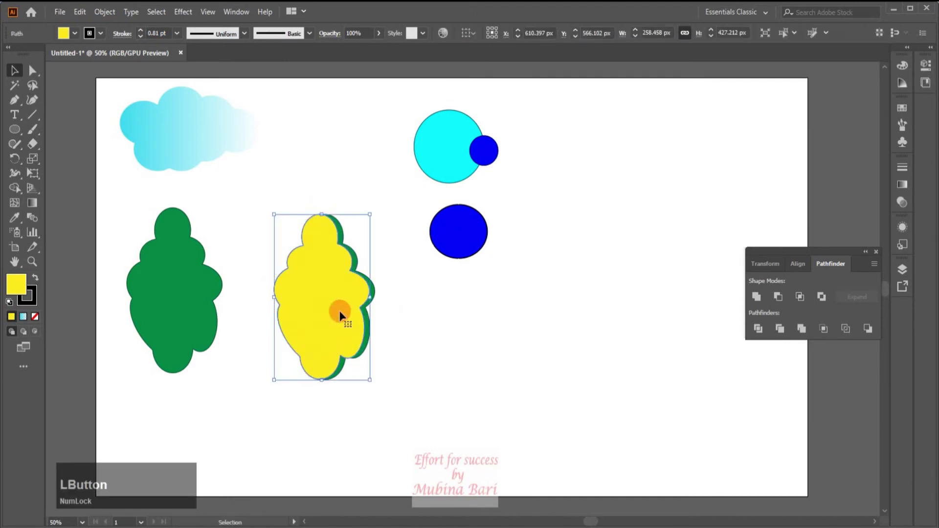
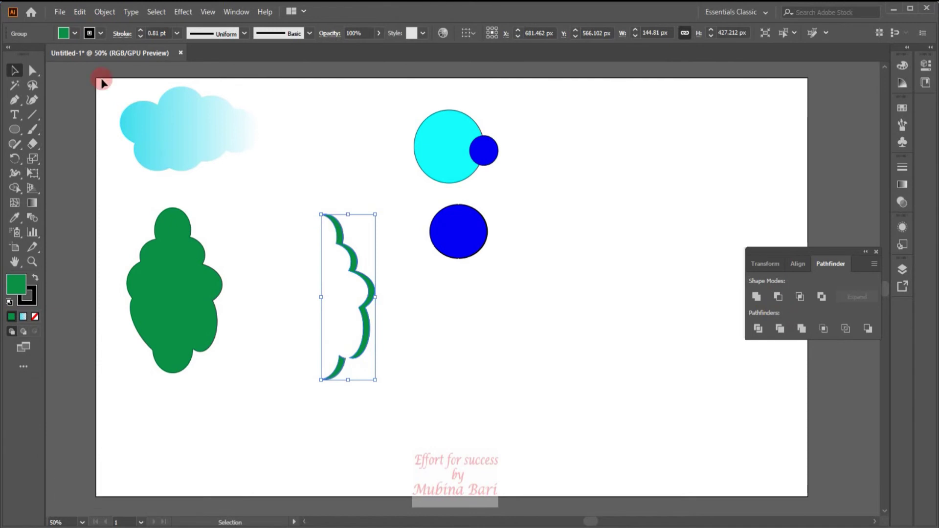
left_click(81, 41)
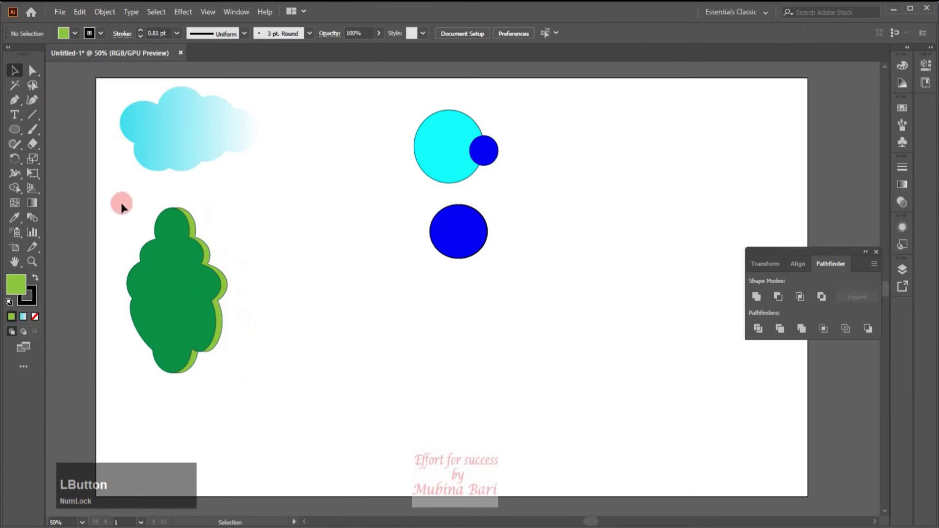
left_click(120, 200)
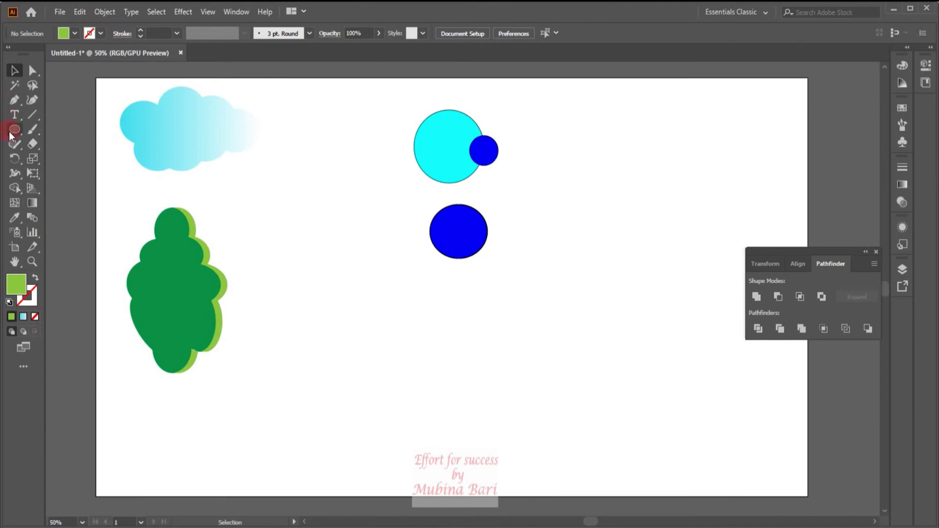
Step: Switch to the Rectangle tool and change the fill from green to a brown swatch
left_click(23, 138)
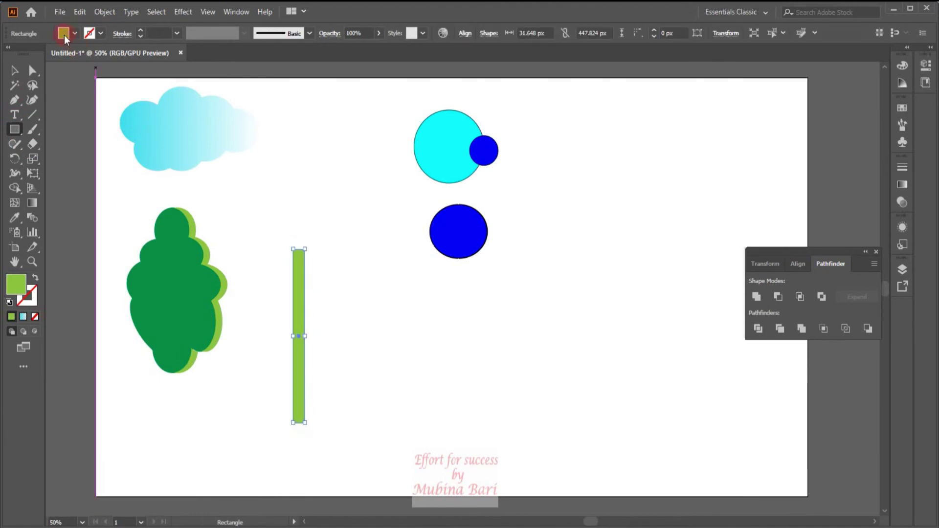
left_click(81, 37)
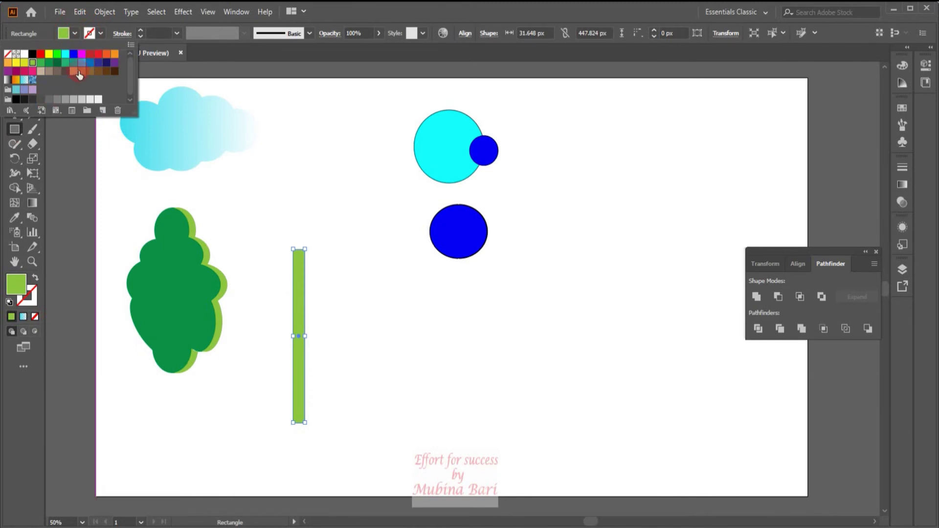
left_click(135, 71)
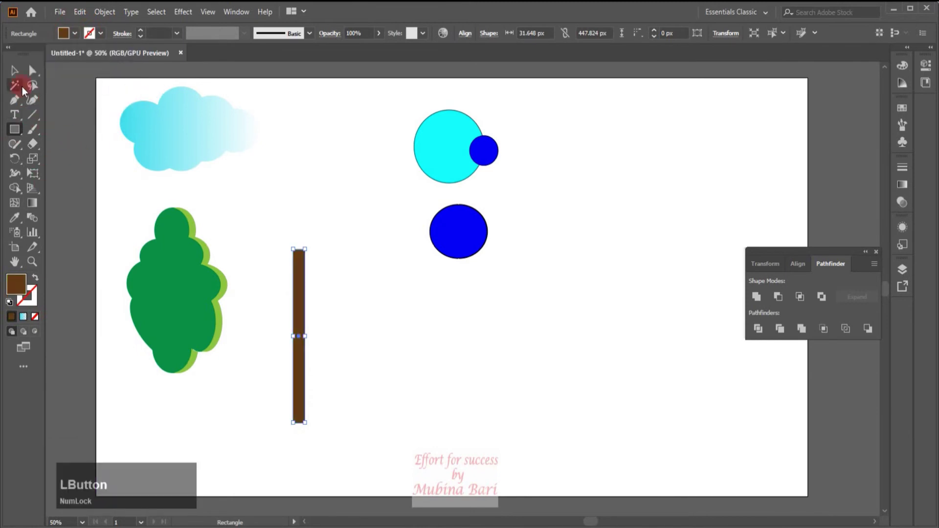
left_click(33, 76)
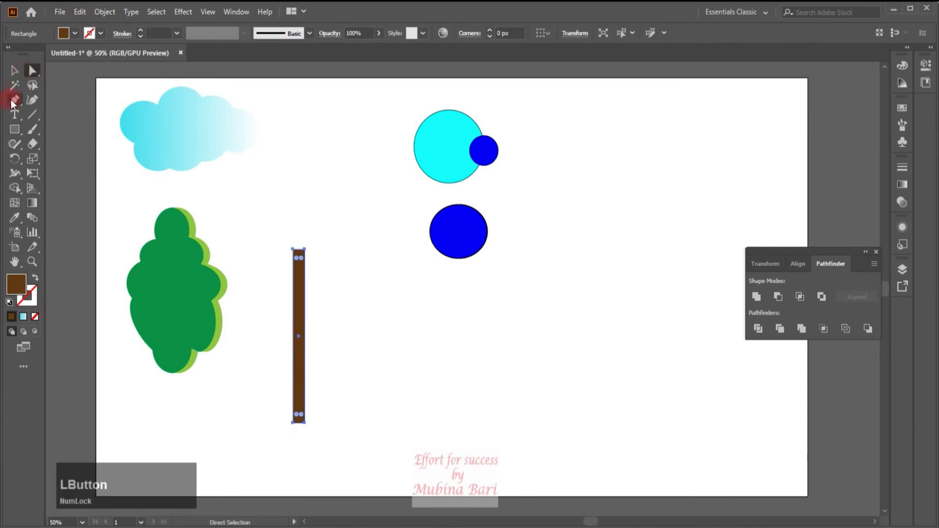
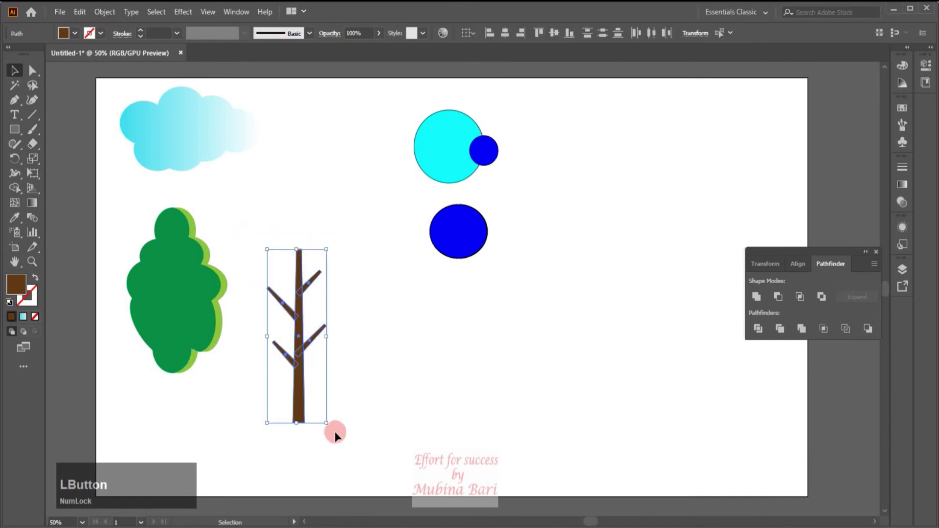
Step: Group the dark blue circle and two cyan circles via the context menu's Group command
right_click(312, 318)
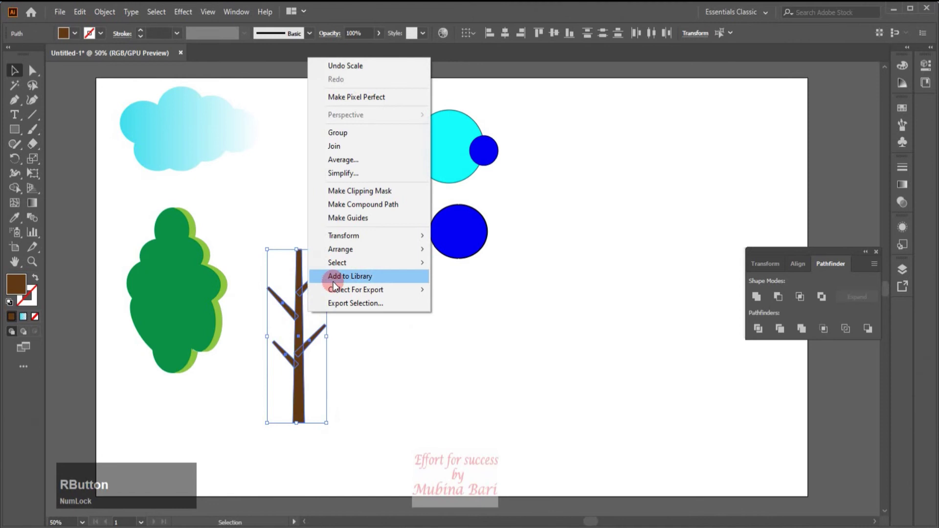
left_click(341, 140)
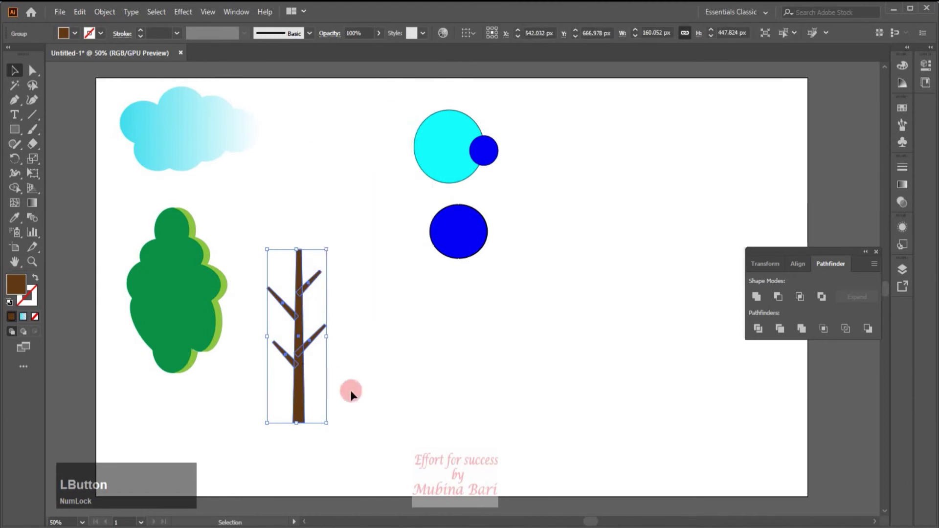
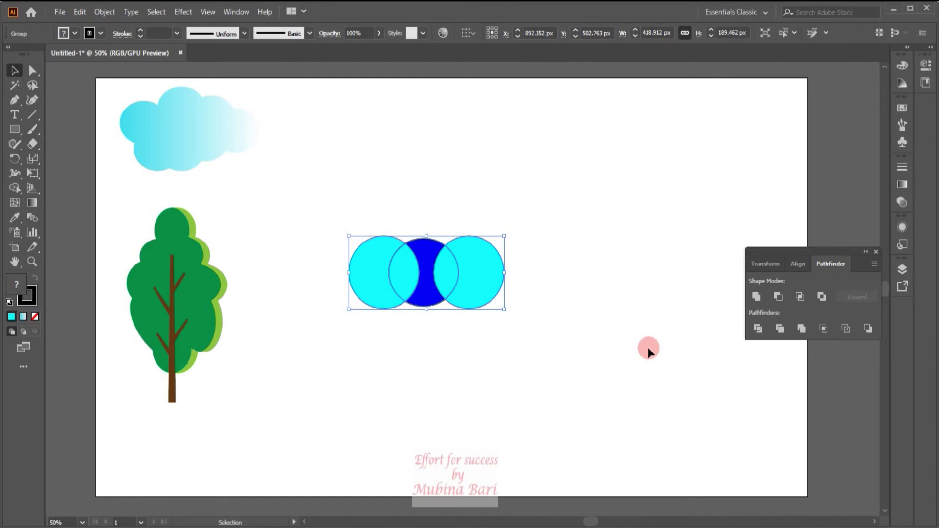
left_click(506, 309)
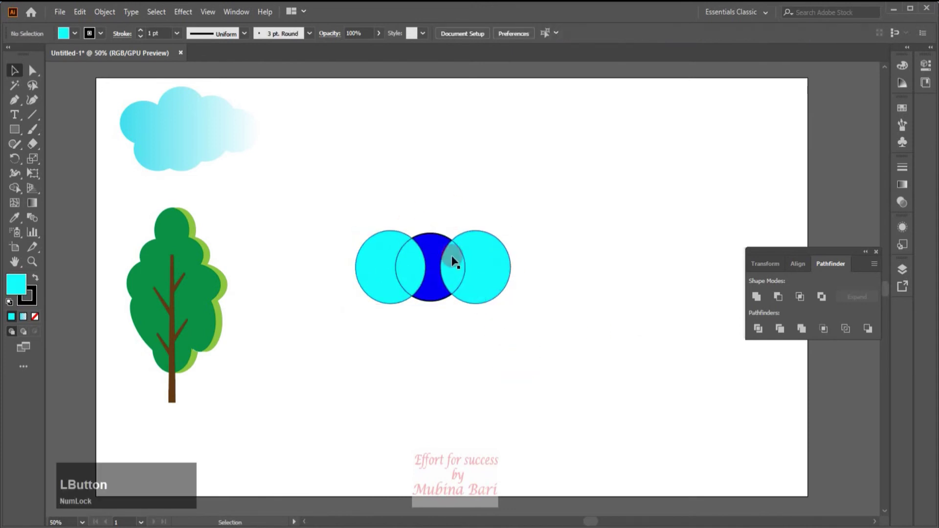
left_click(455, 260)
right_click(457, 261)
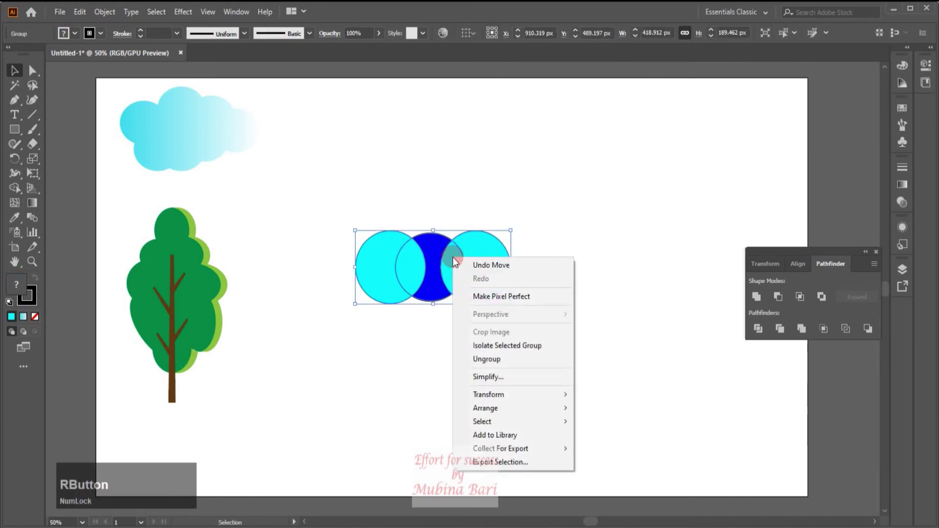
left_click(501, 361)
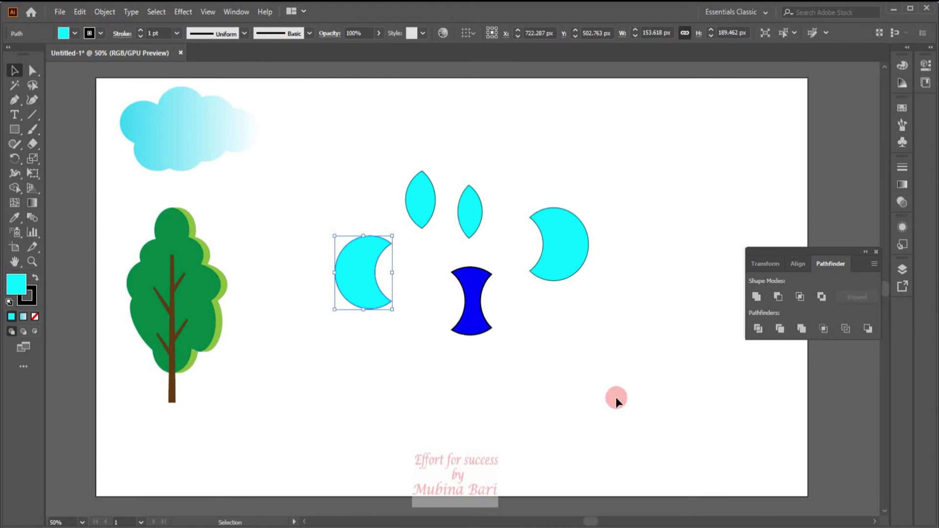
key("ctrl+z")
key("ctrl+z")
type("zz")
key("z")
type("zz")
key("z")
left_click(488, 302)
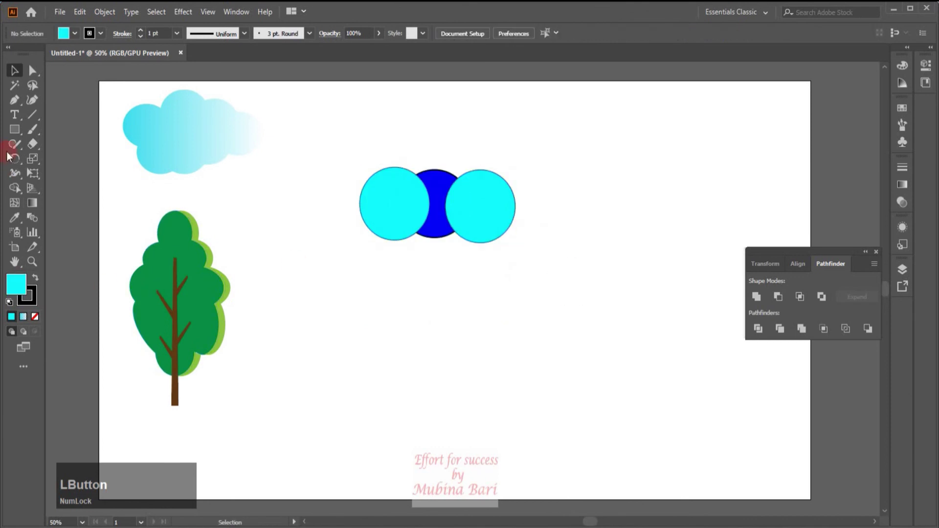
Step: Draw a cyan five-pointed star, cut it along a Pen line with Divide and ungroup the halves
left_click(72, 194)
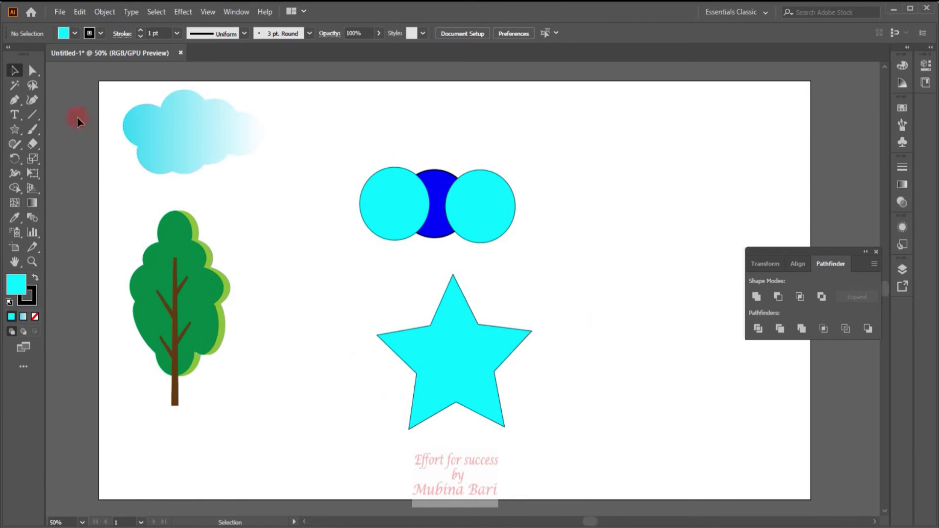
left_click(17, 105)
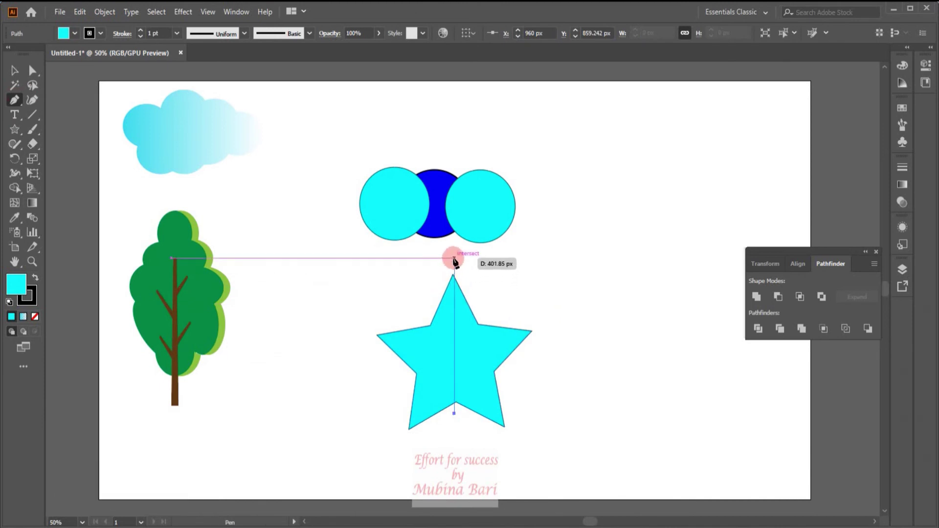
left_click(603, 338)
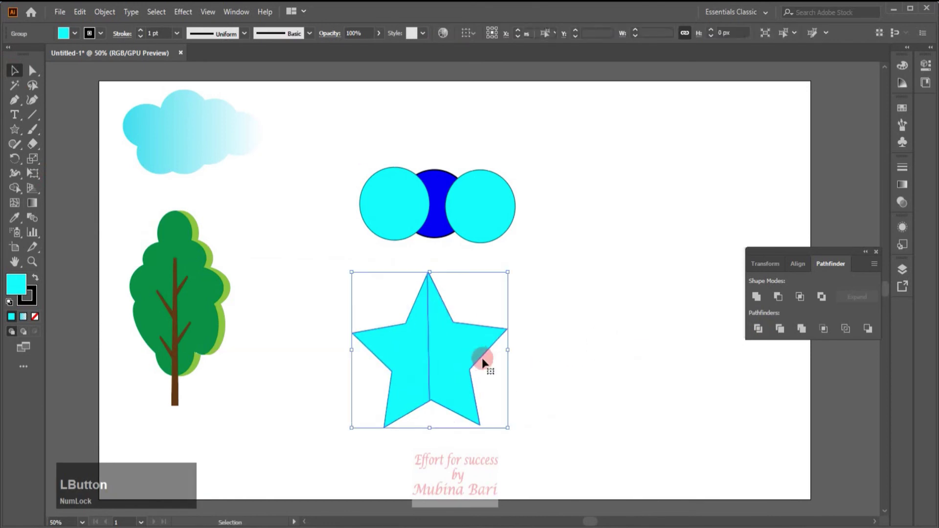
right_click(465, 341)
left_click(499, 229)
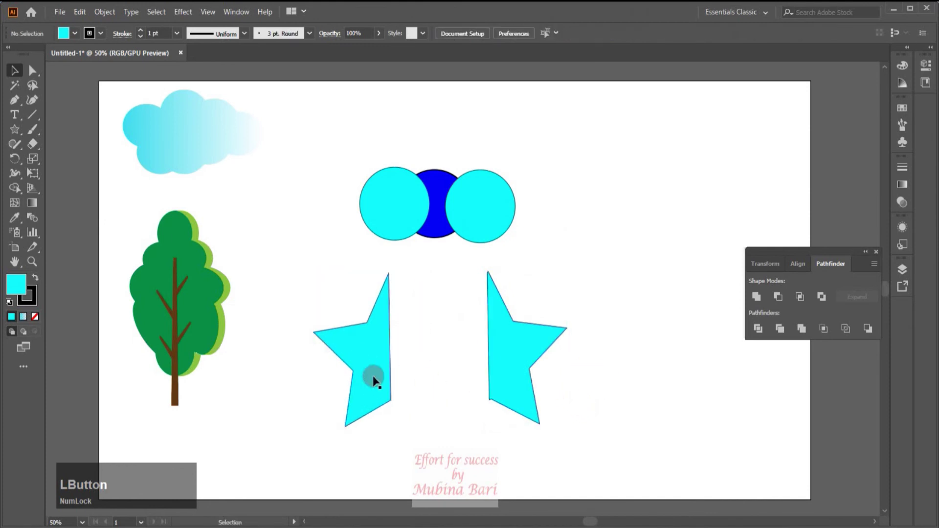
left_click(374, 379)
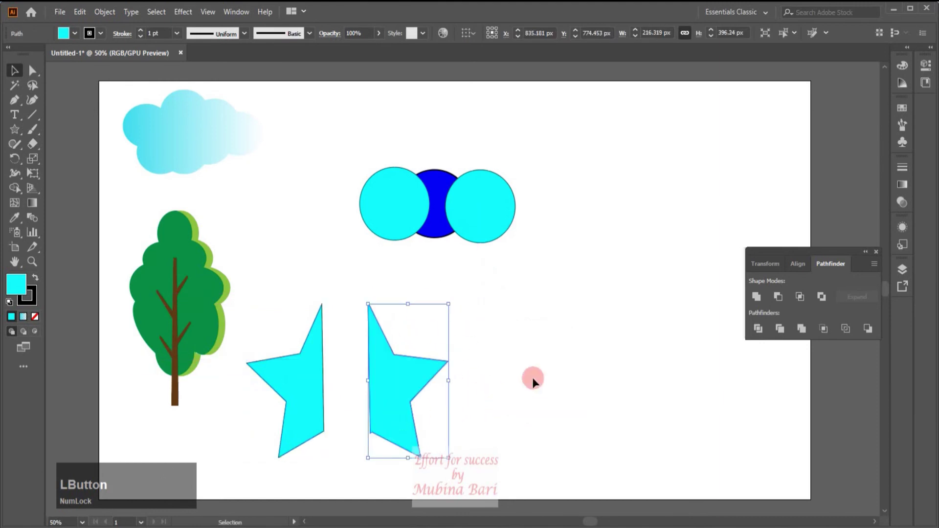
Step: Undo the split with Ctrl+Z so the star is whole again
key("z")
key("z")
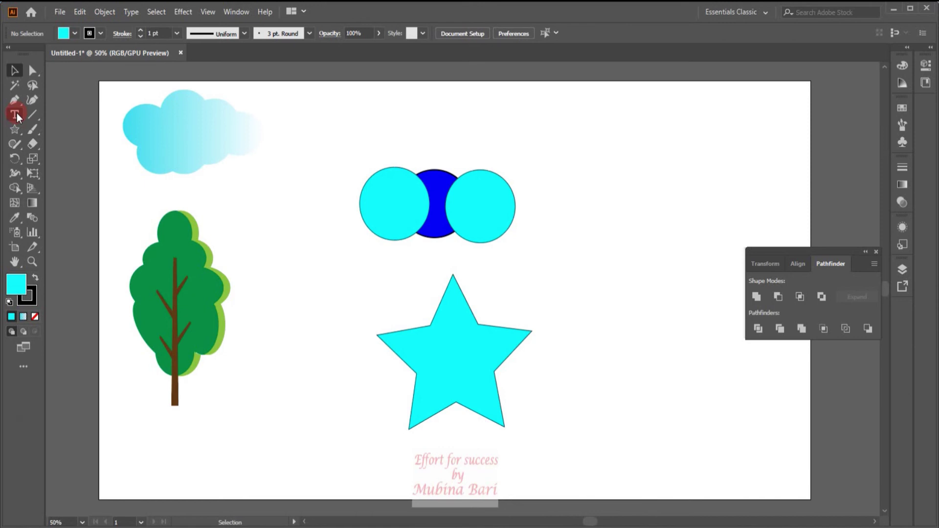
Step: Draw a dark blue curved Pen path across the star and select both together
left_click(19, 106)
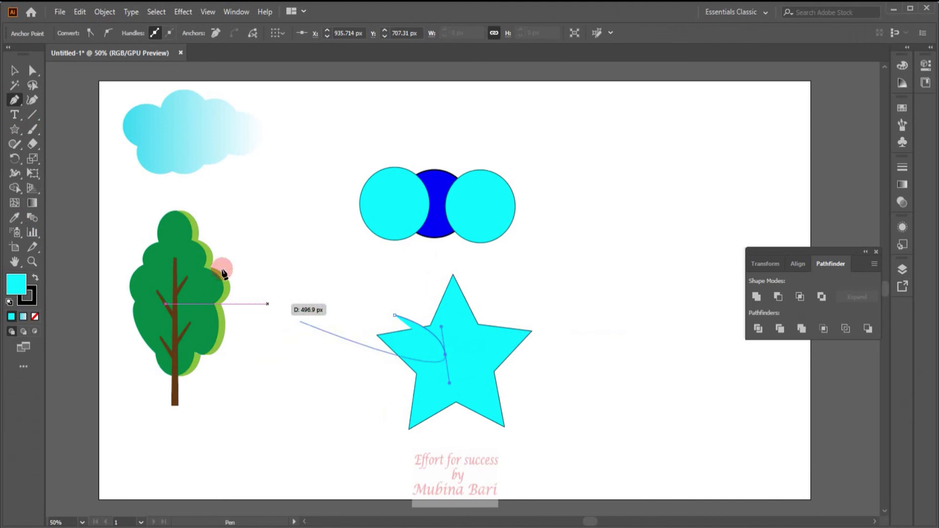
left_click(19, 297)
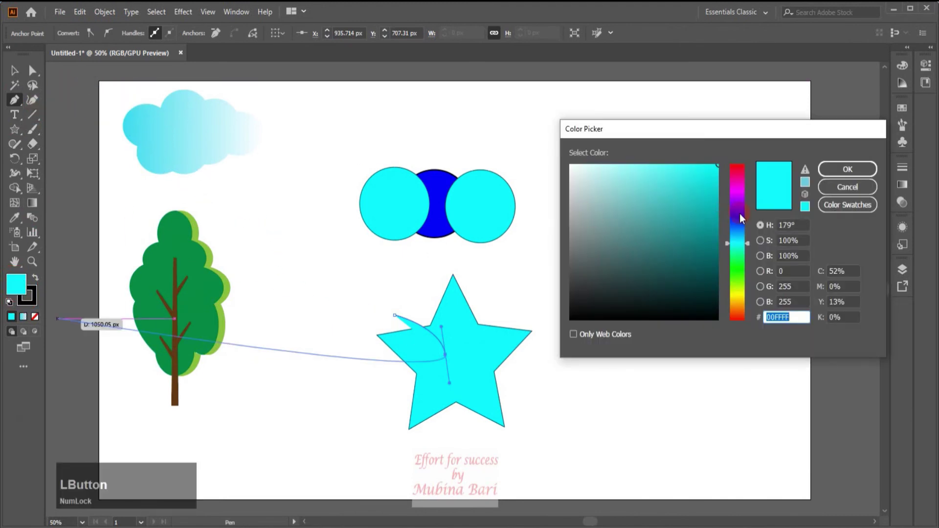
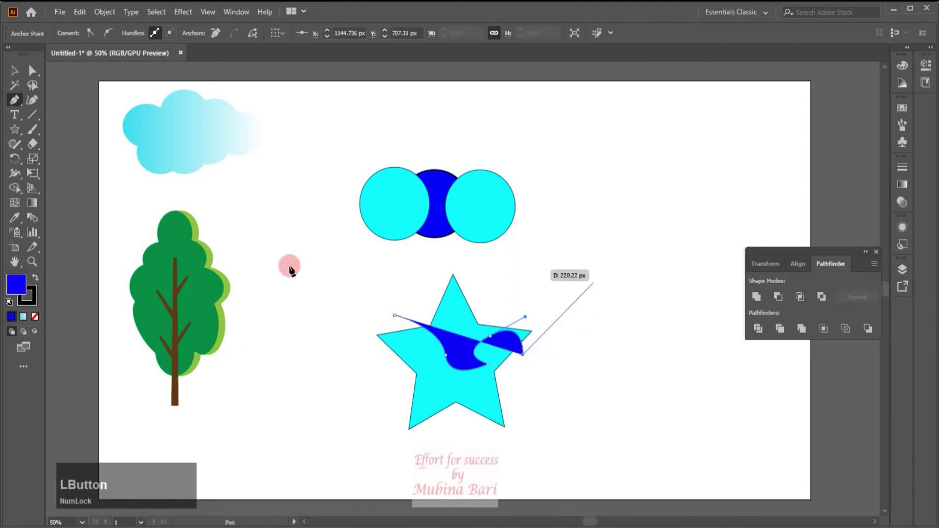
left_click(20, 71)
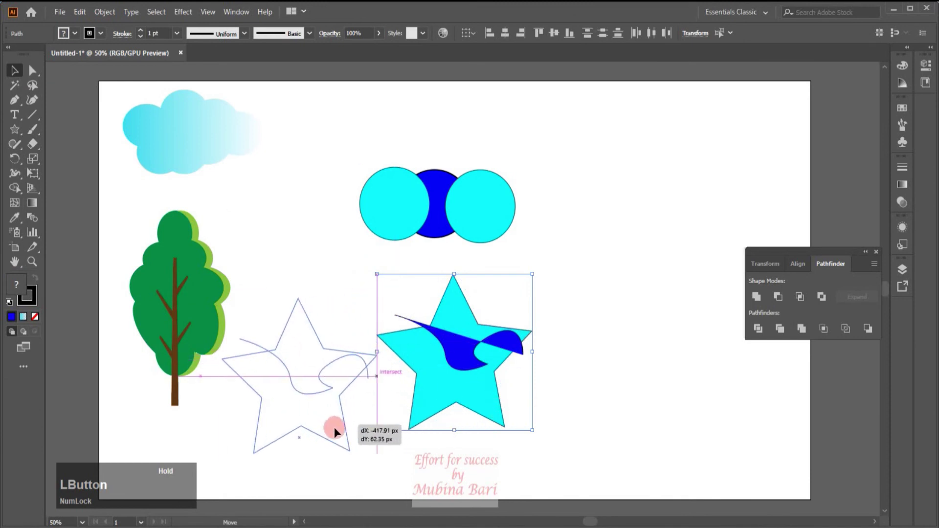
Step: Divide the star along the path, ungroup it and pull the pieces apart
left_click(599, 421)
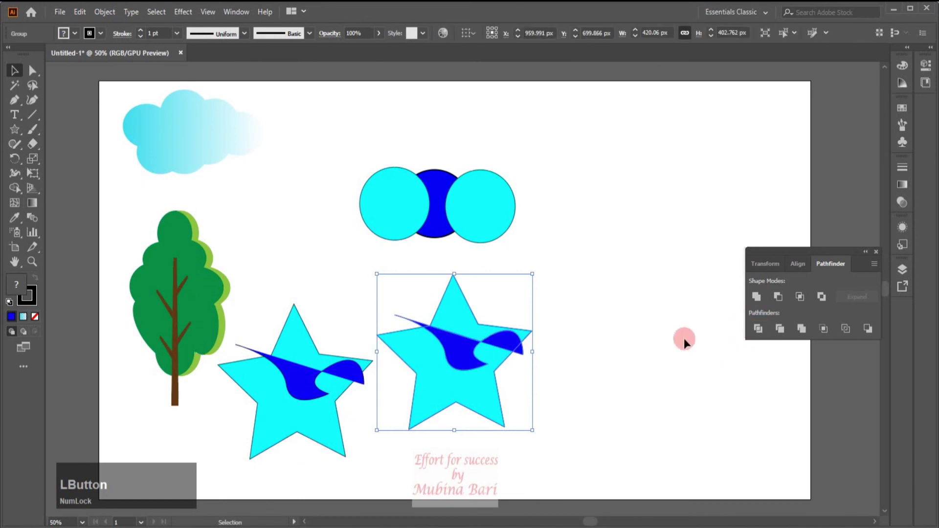
right_click(485, 363)
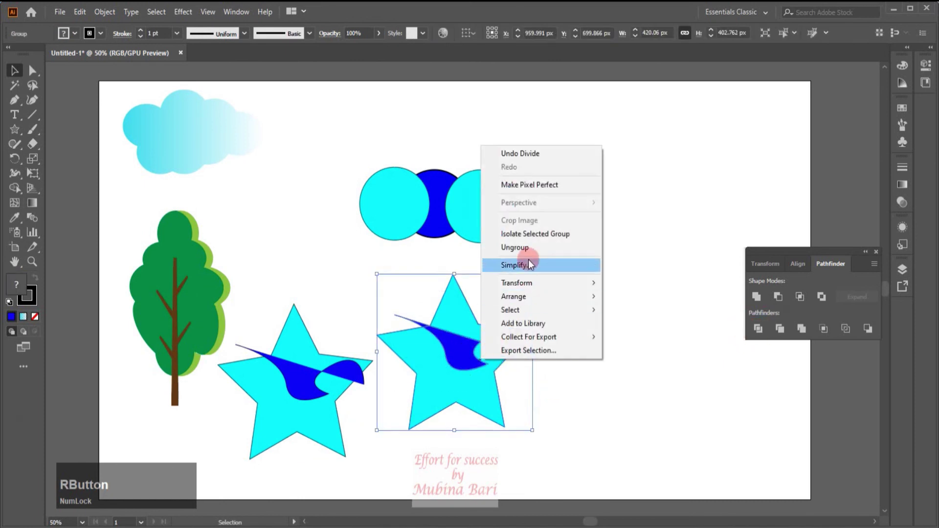
left_click(530, 250)
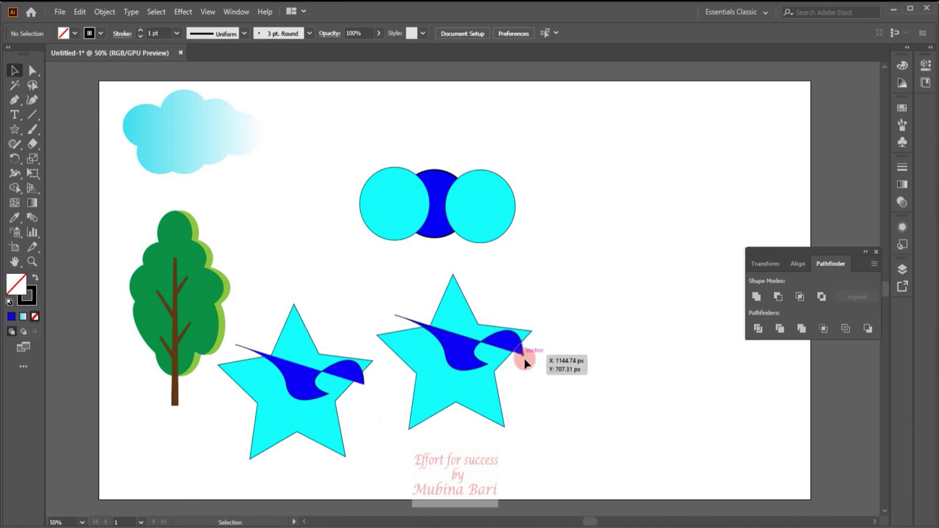
left_click(525, 354)
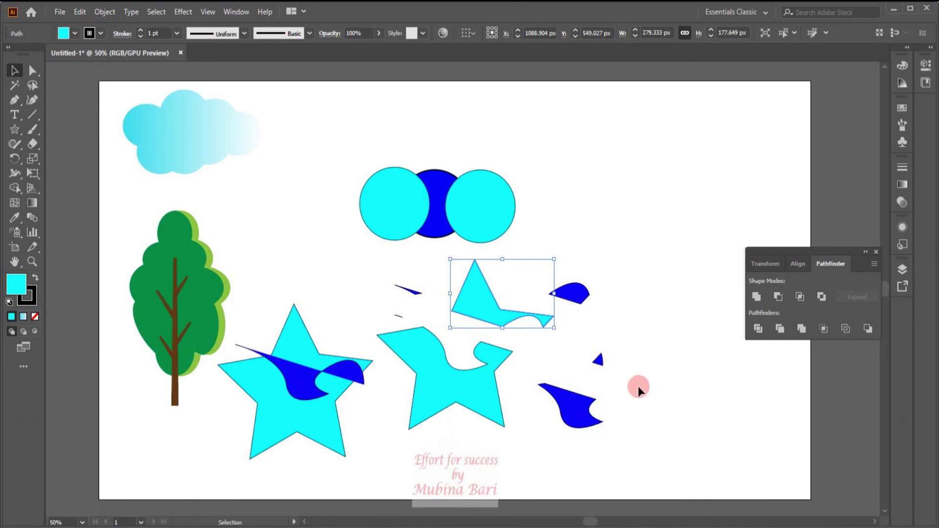
Step: Select all the star pieces and delete them
left_click(392, 280)
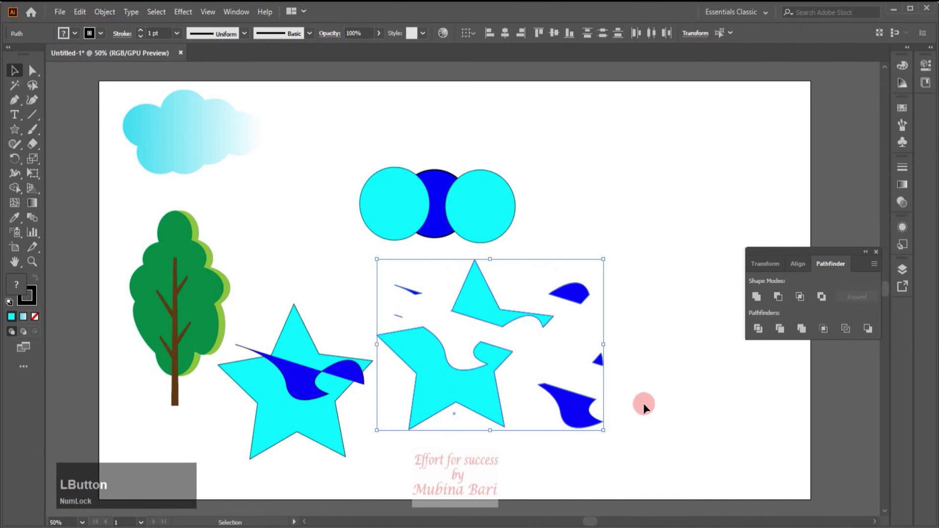
key("Delete")
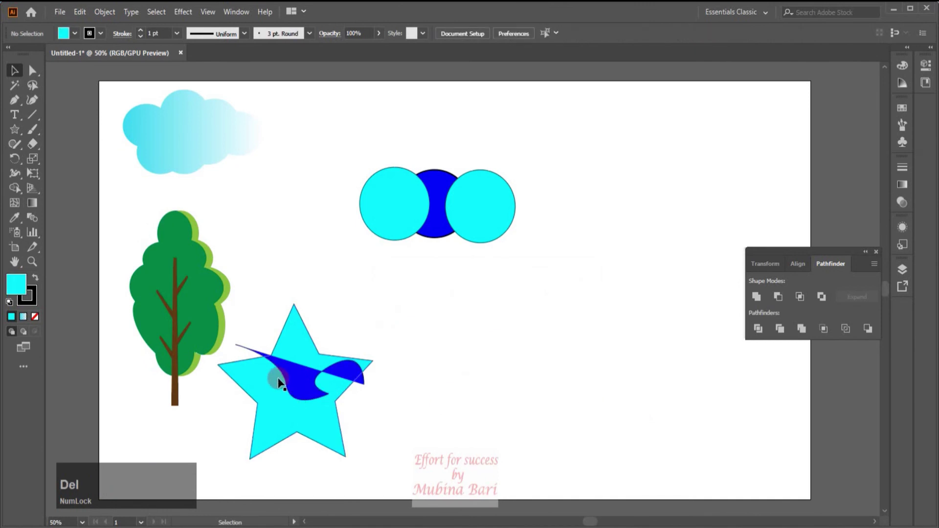
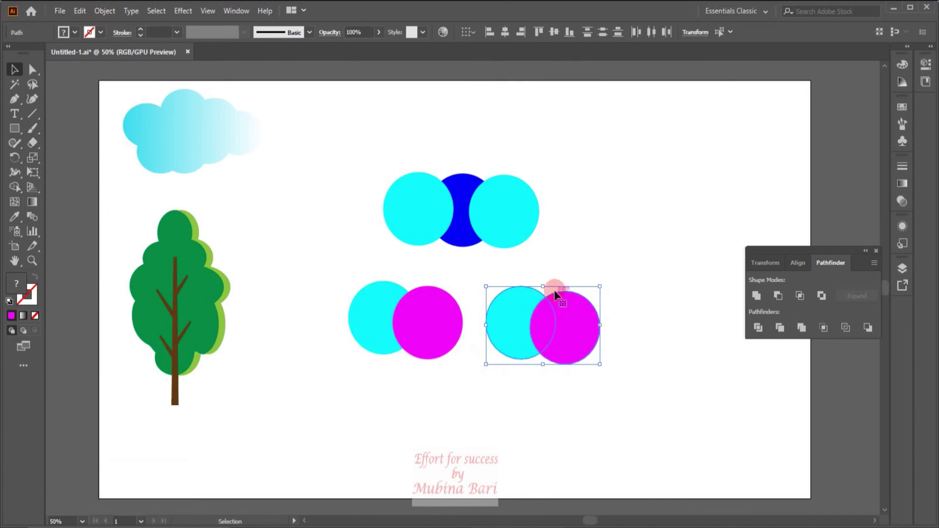
Step: Intersect the right circle pair to a magenta lens and Crop the left pair to a cyan lens
left_click(801, 298)
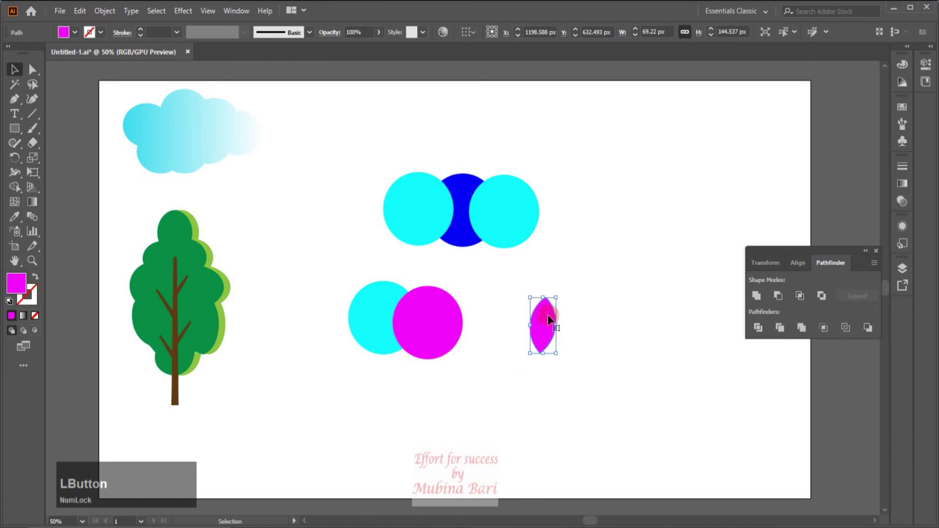
left_click(326, 279)
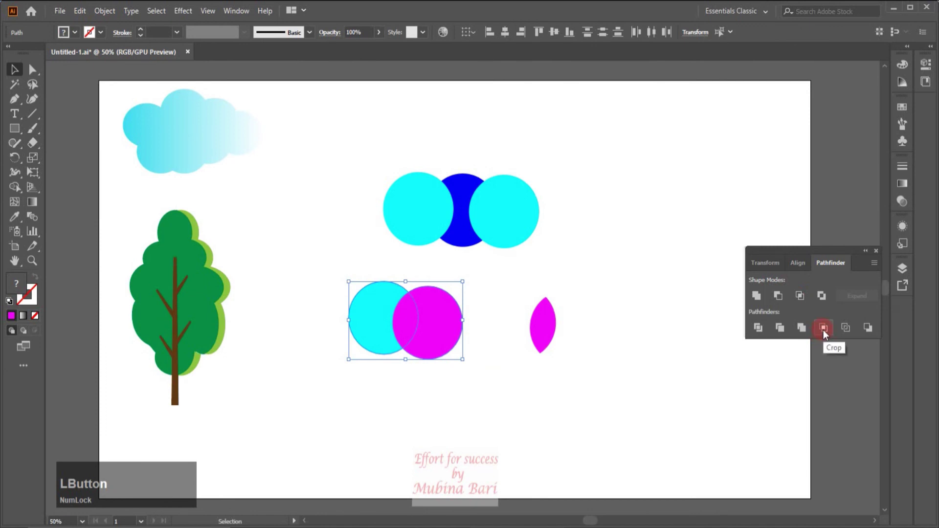
left_click(827, 333)
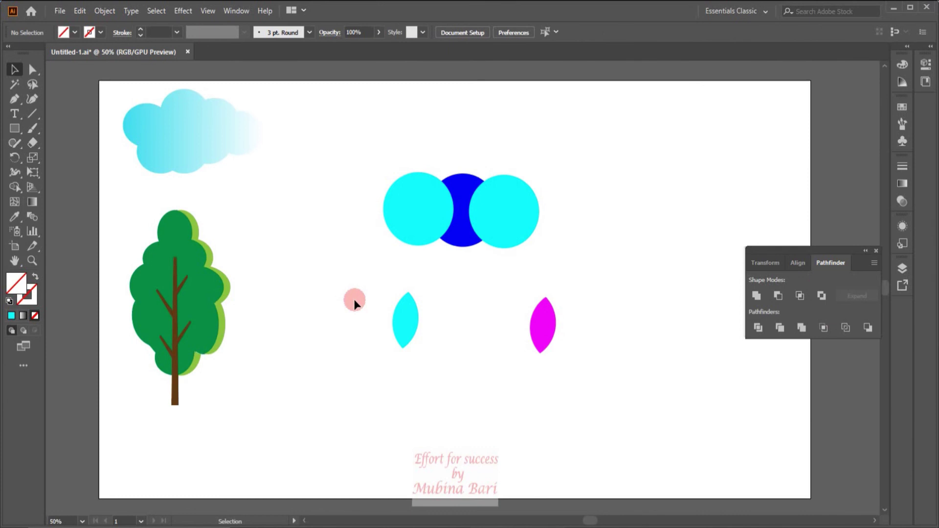
Step: Inspect the cropped group with Direct Selection, then ungroup the cyan lens from the leftover crescent
left_click(380, 274)
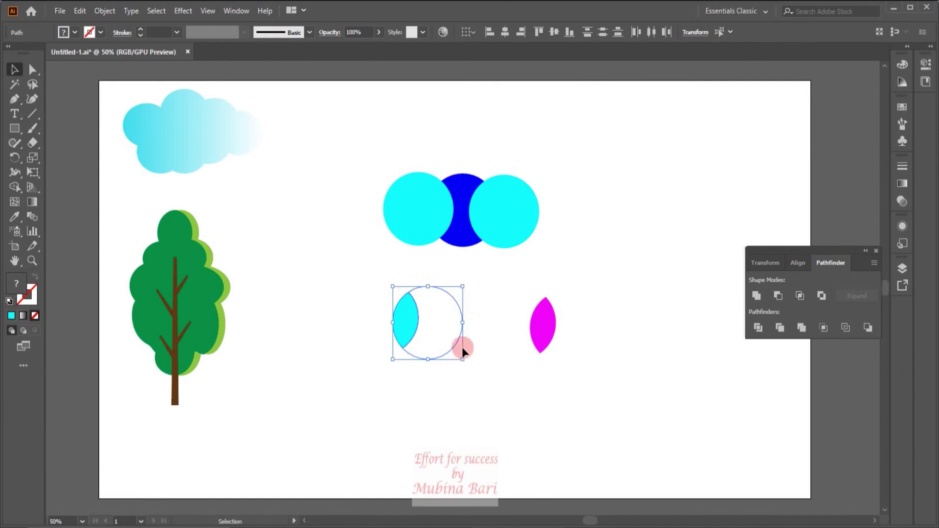
left_click(34, 75)
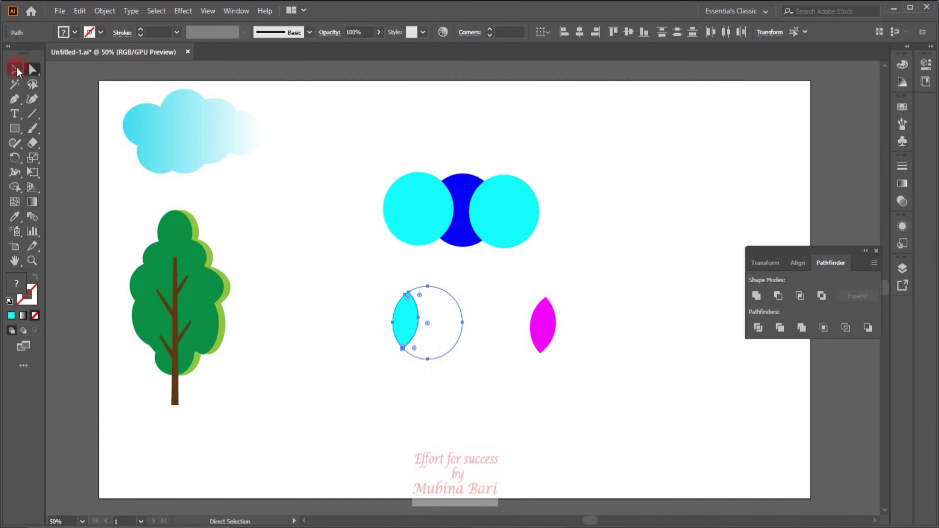
left_click(18, 73)
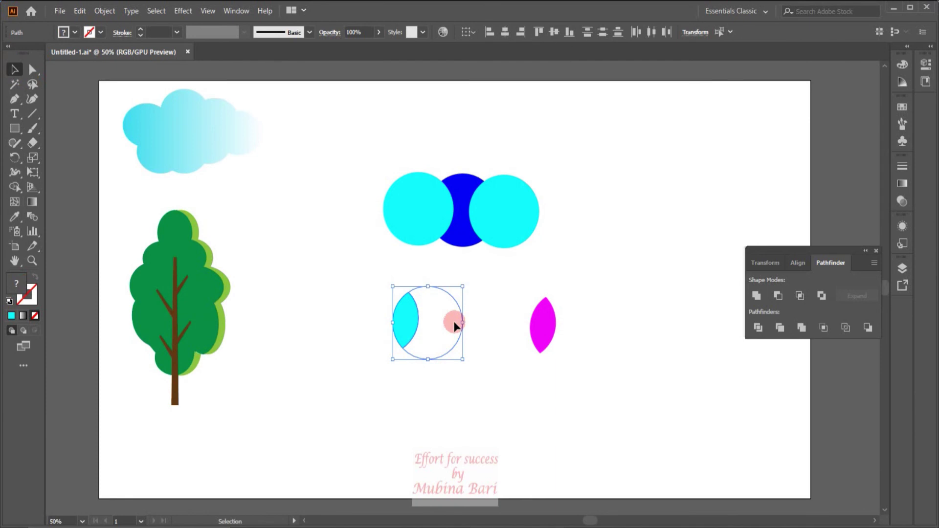
right_click(458, 327)
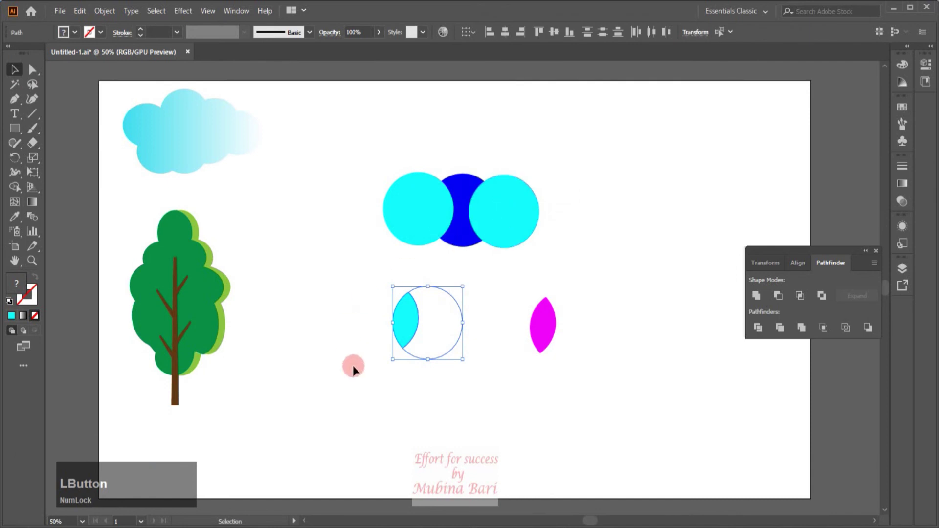
left_click(454, 397)
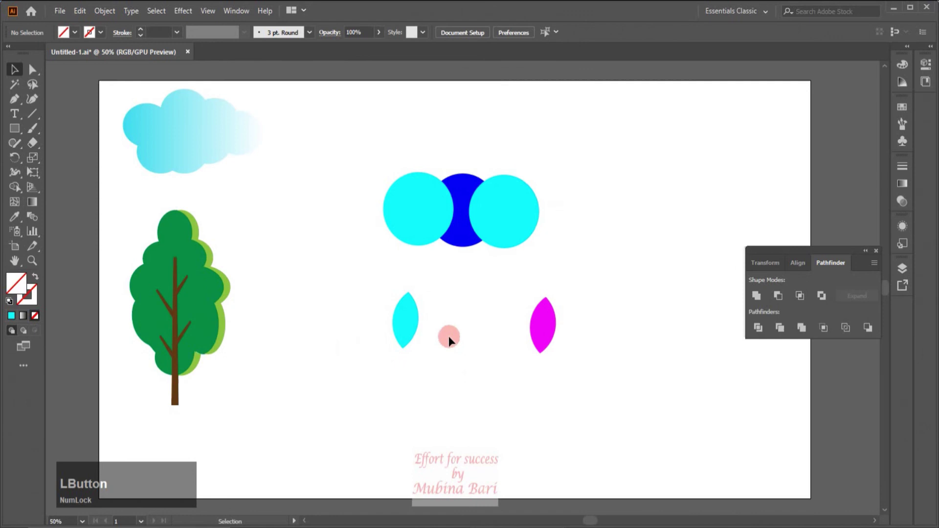
Step: Move the leftover crescent between the lenses and give it a tan fill
left_click(420, 360)
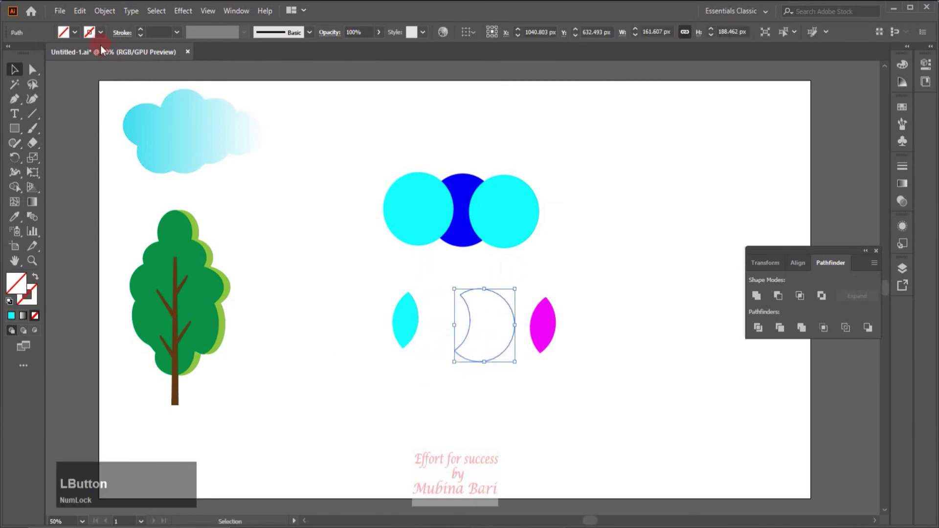
left_click(77, 39)
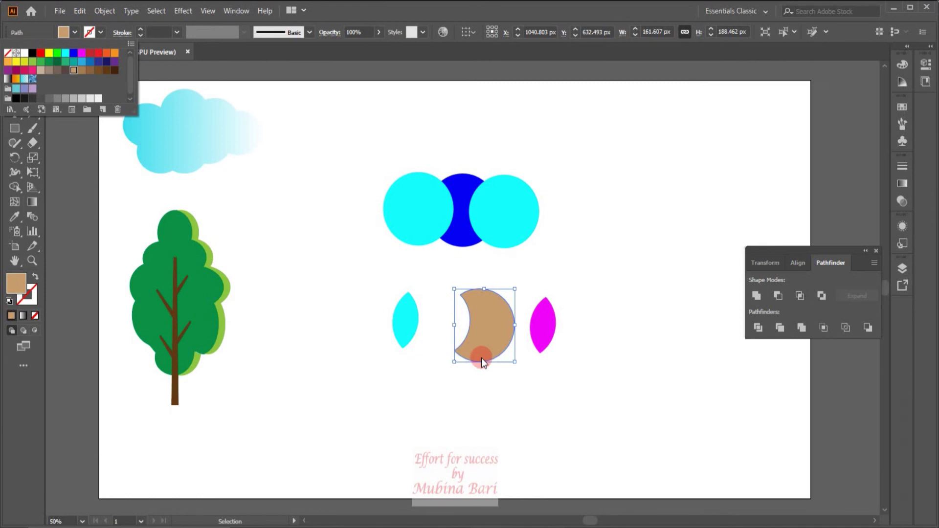
Step: Undo repeatedly until both lower pairs are whole overlapping cyan and magenta circles
key("z")
key("z")
key("z")
key("z")
Step: Apply Pathfinder Outline to the left circle pair, leaving thin unfilled cyan and magenta strokes
left_click(570, 418)
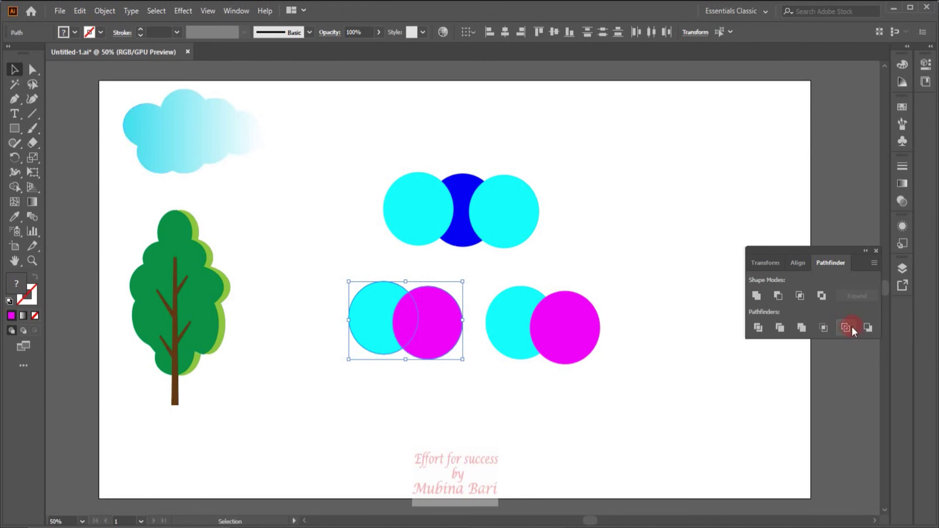
left_click(852, 336)
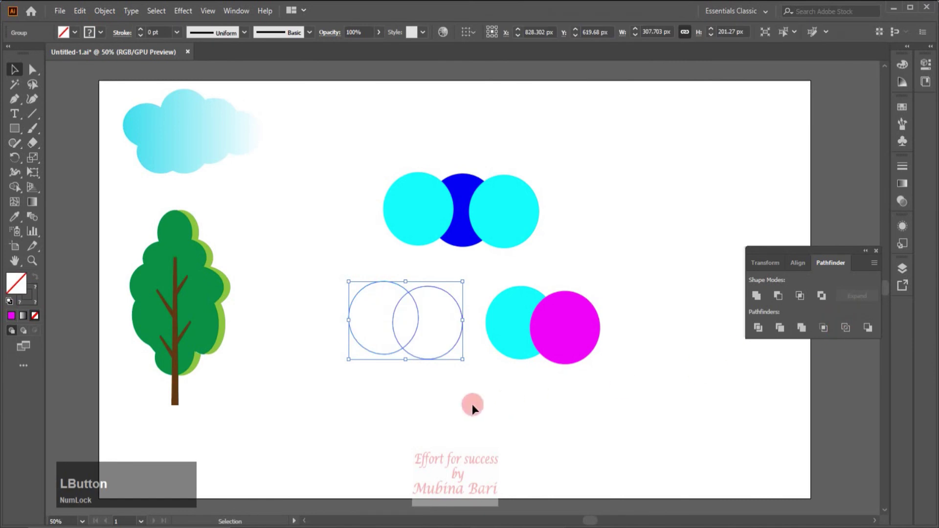
left_click(400, 412)
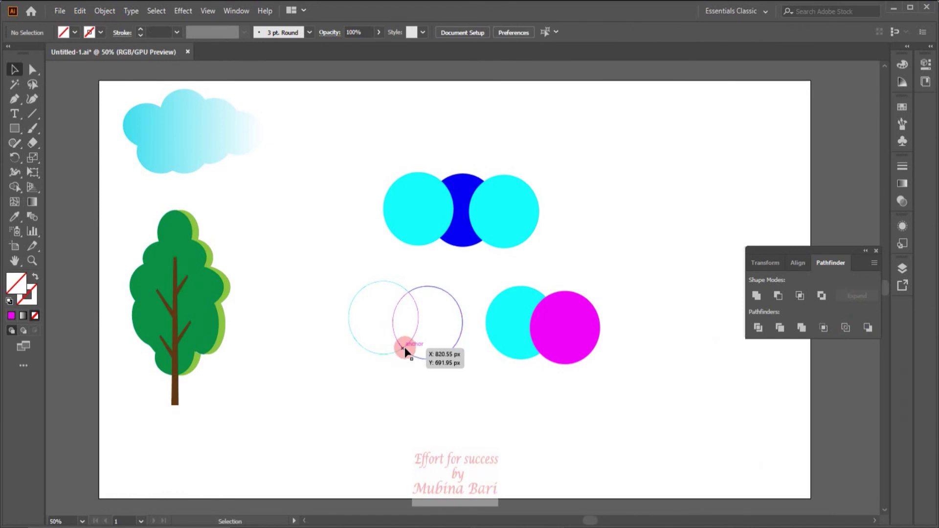
Step: Select the outlined circles group and ungroup it into separate arcs via the context menu
left_click(344, 279)
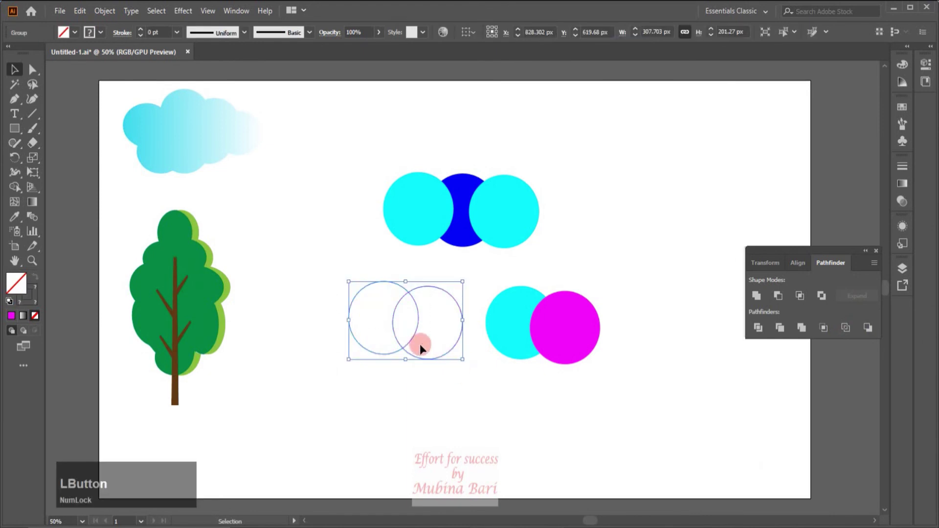
right_click(413, 343)
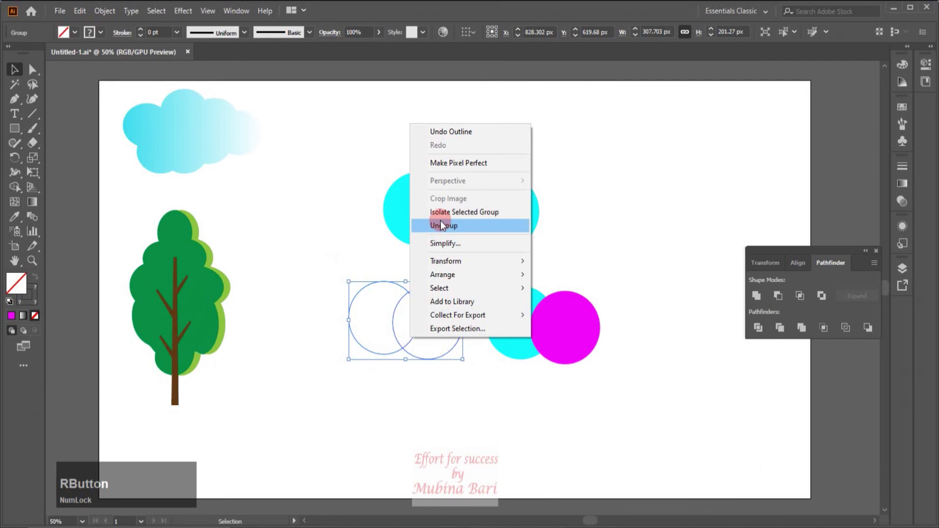
Step: Deselect the arcs and drag the top pair's right cyan circle down onto the lower circles
left_click(445, 233)
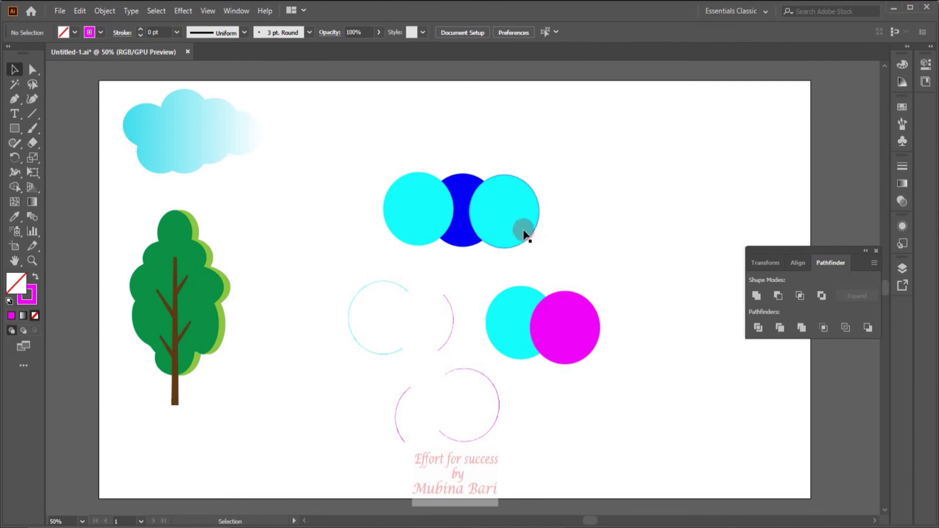
left_click(532, 236)
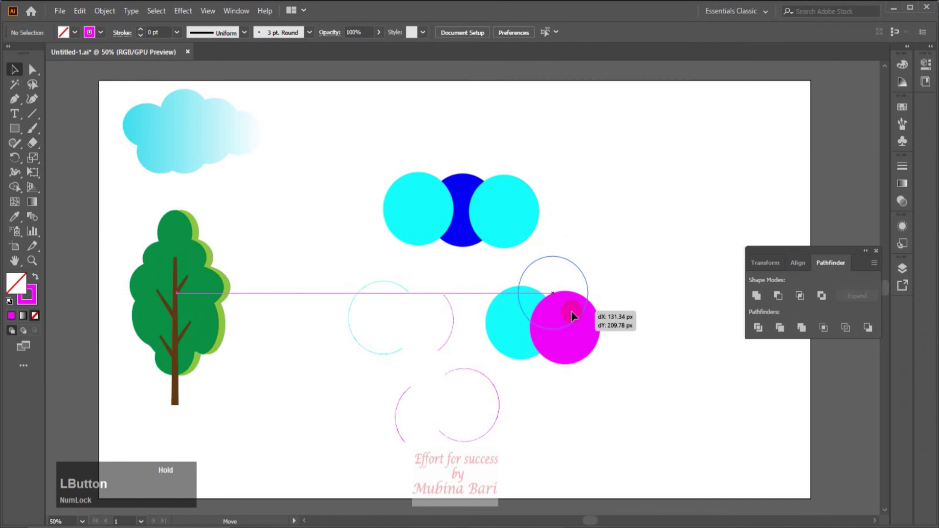